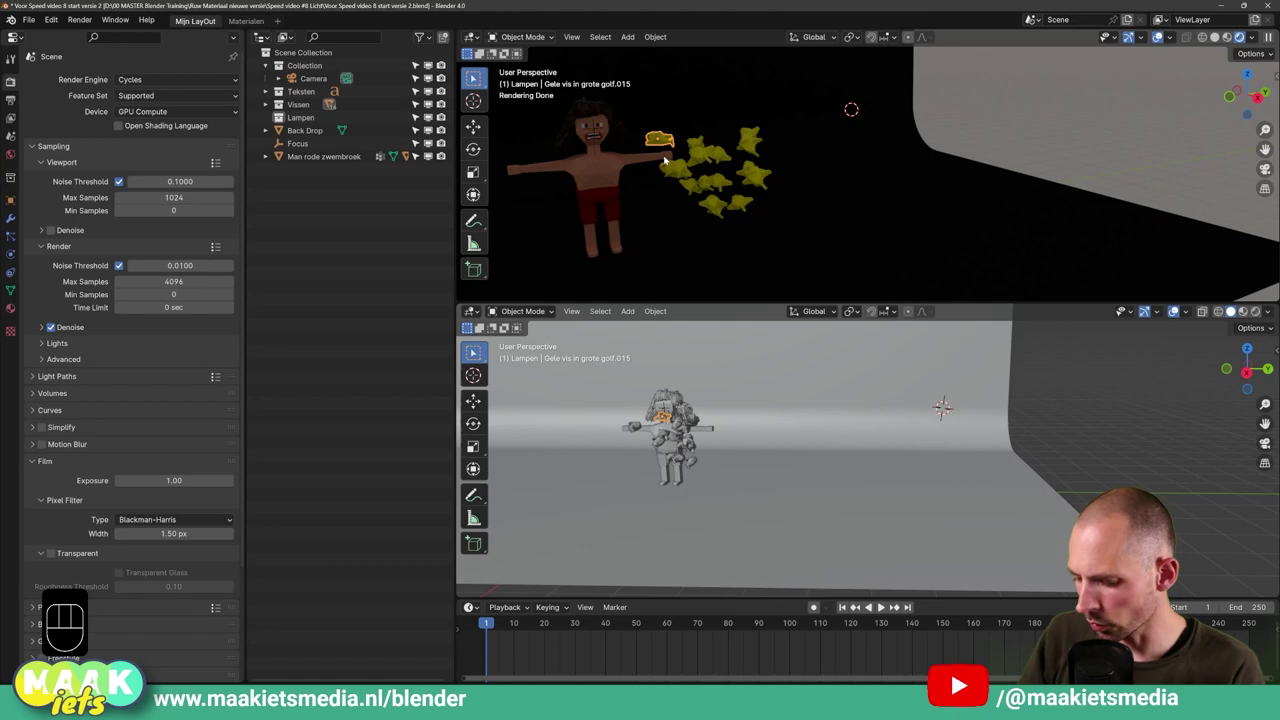
# Raise the Geel material's Emission Strength to 500 so the fish glows
pyautogui.moveTo(674, 172); pyautogui.dragTo(712, 172)
pyautogui.middleClick(723, 171)
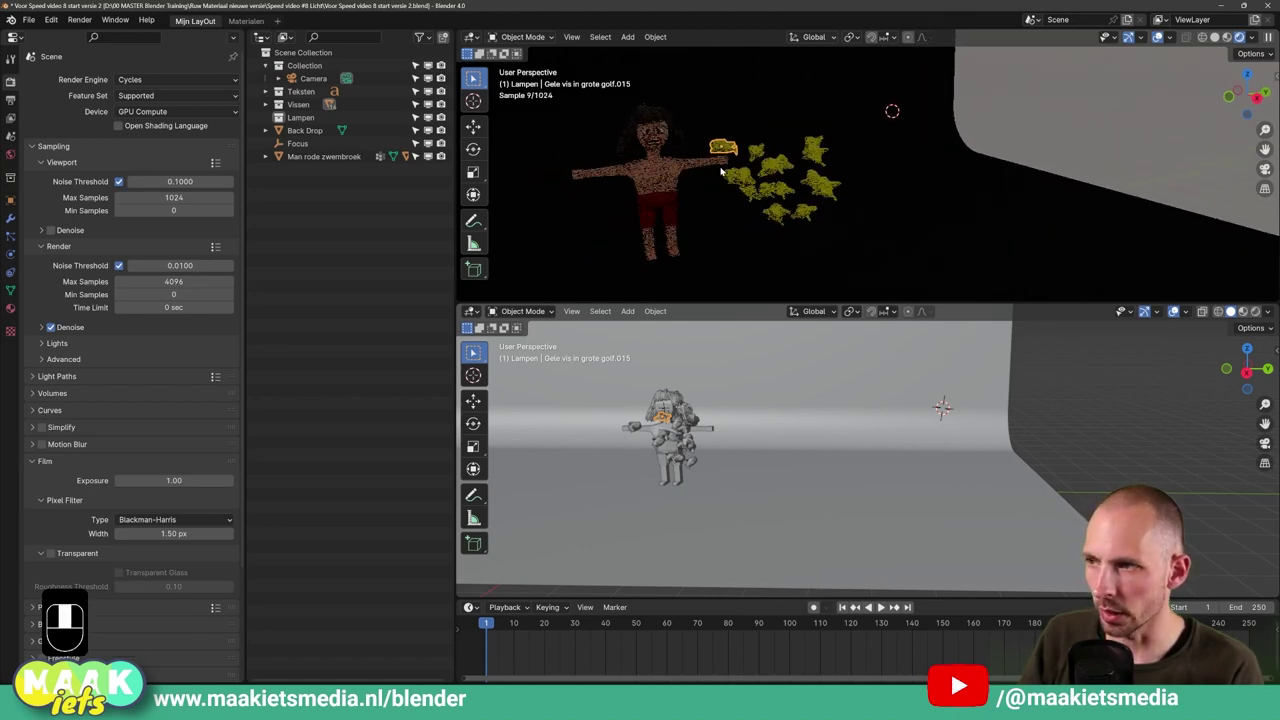
pyautogui.click(13, 309)
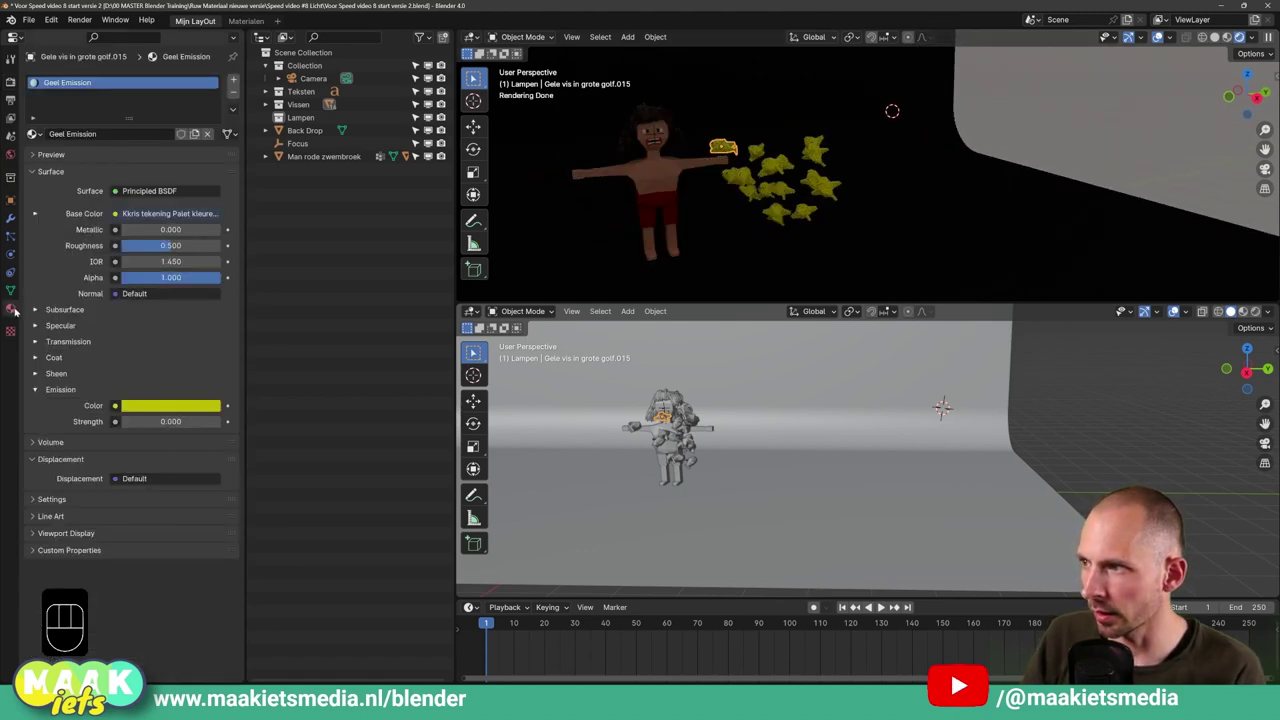
pyautogui.doubleClick(37, 387)
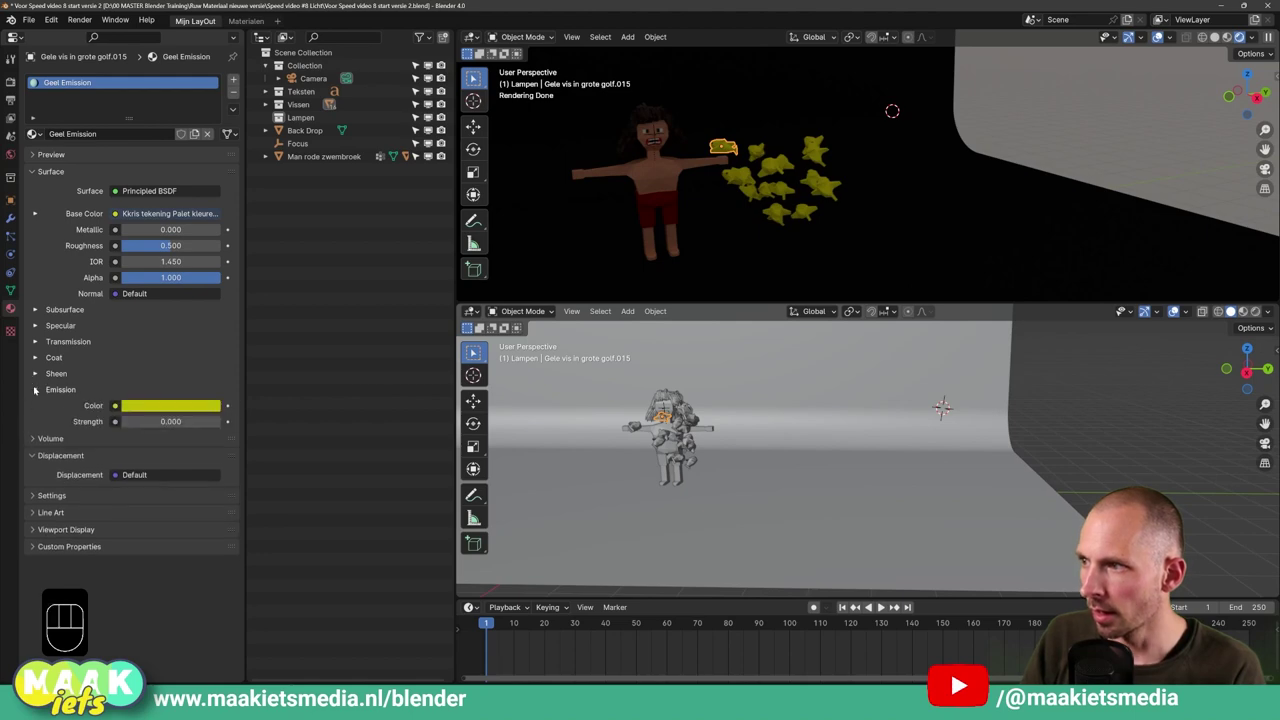
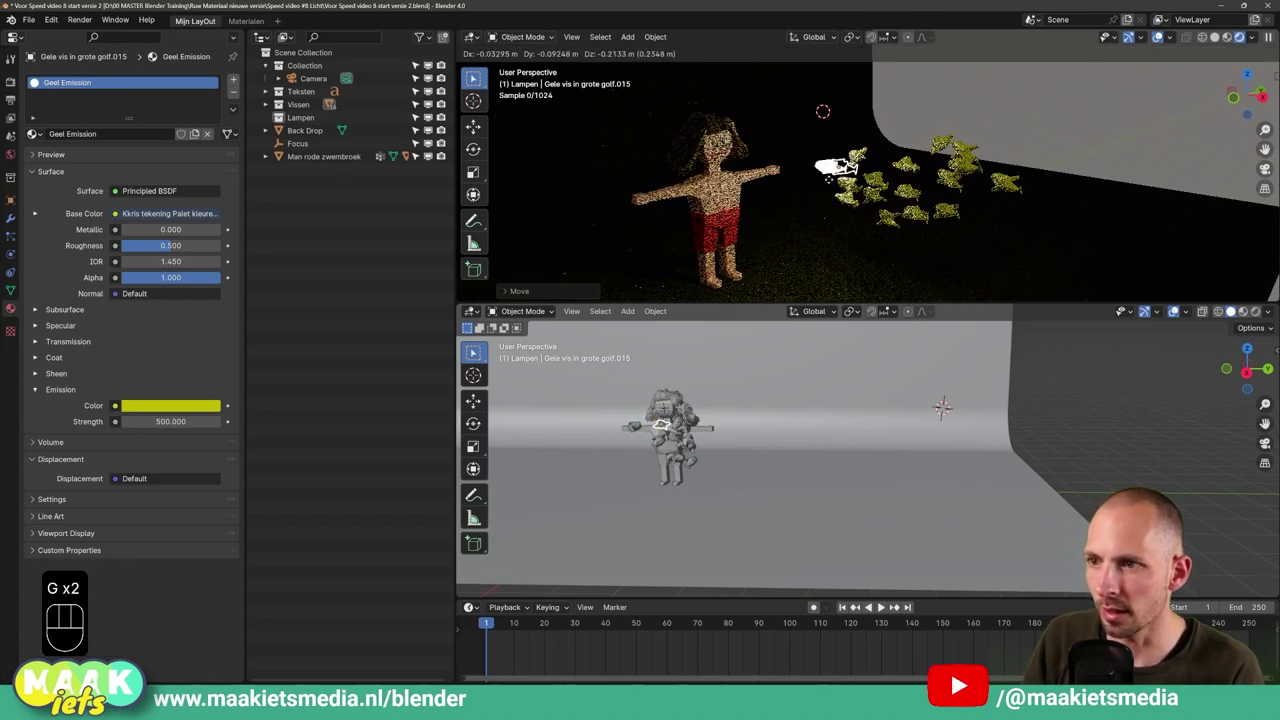
# Move the glowing fish beside the boy's outstretched hand and show Render Properties
pyautogui.click(818, 152)
pyautogui.moveTo(783, 159); pyautogui.dragTo(800, 162)
pyautogui.press('g')
pyautogui.click(475, 75)
pyautogui.click(20, 85)
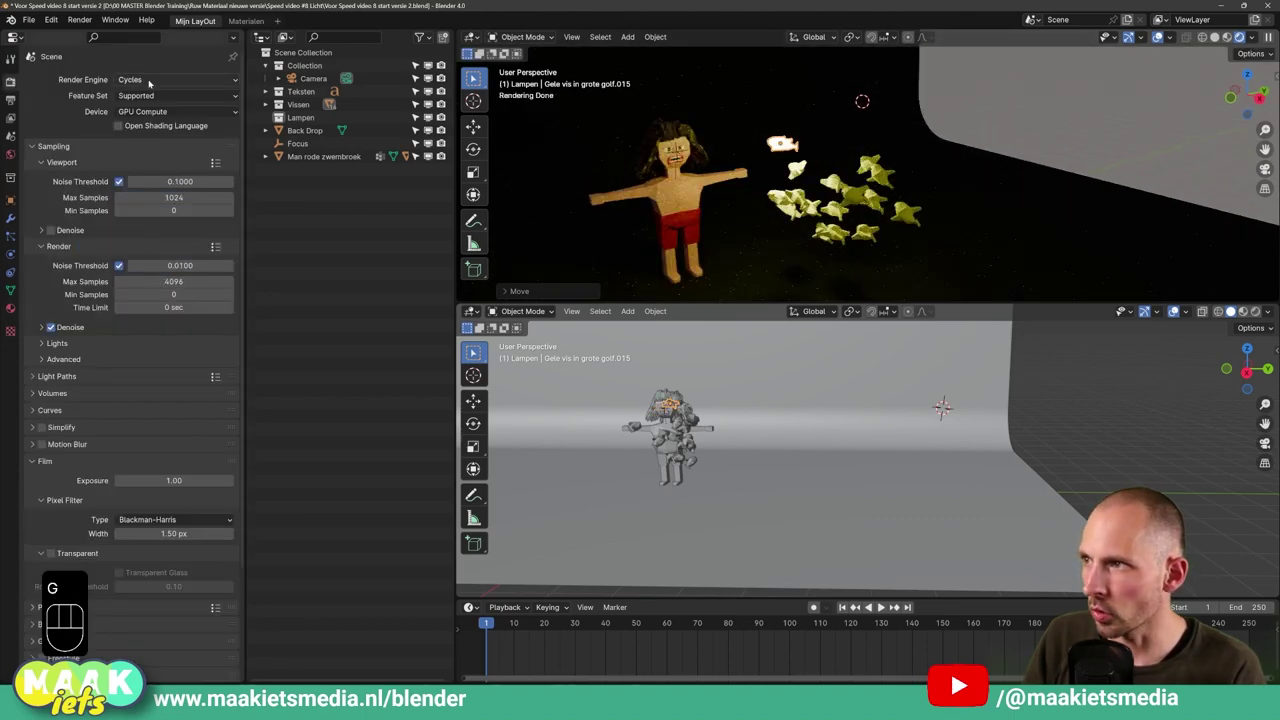
pyautogui.press('ctrl+shift+a')
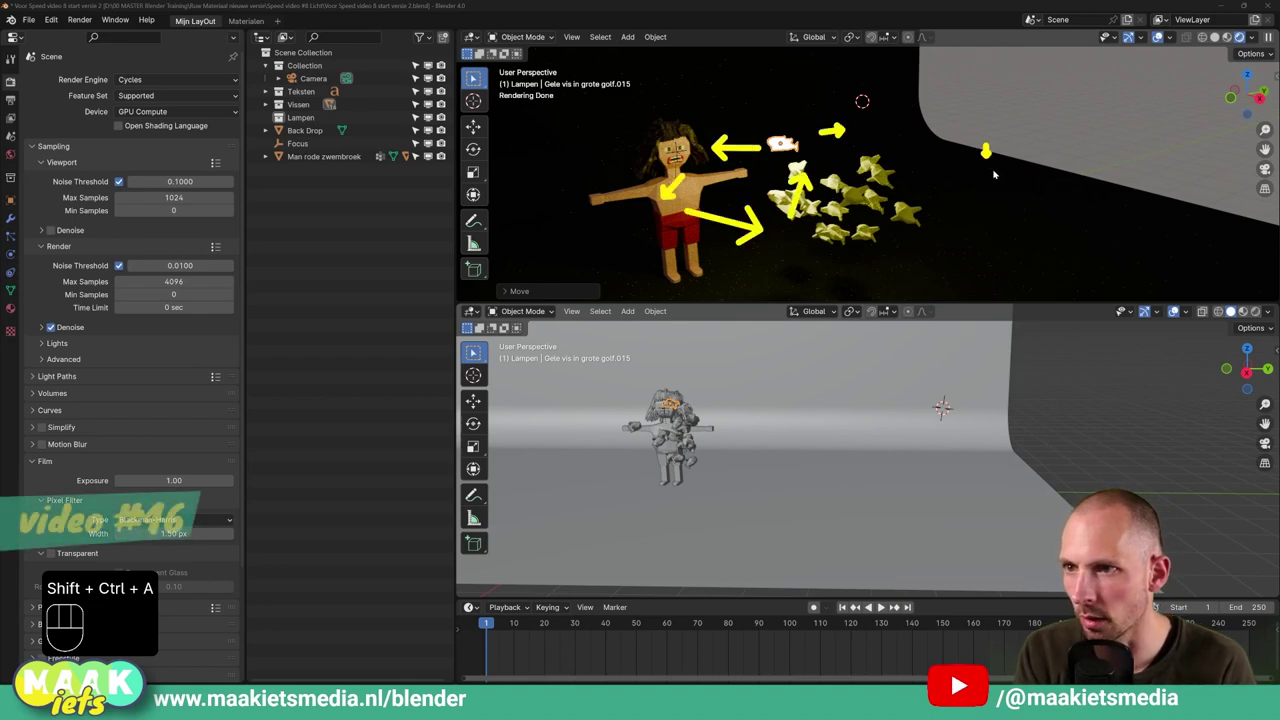
# Preview the fish's bloom glow in EEVEE, then set the render engine back to Cycles
pyautogui.moveTo(133, 85); pyautogui.dragTo(397, 117)
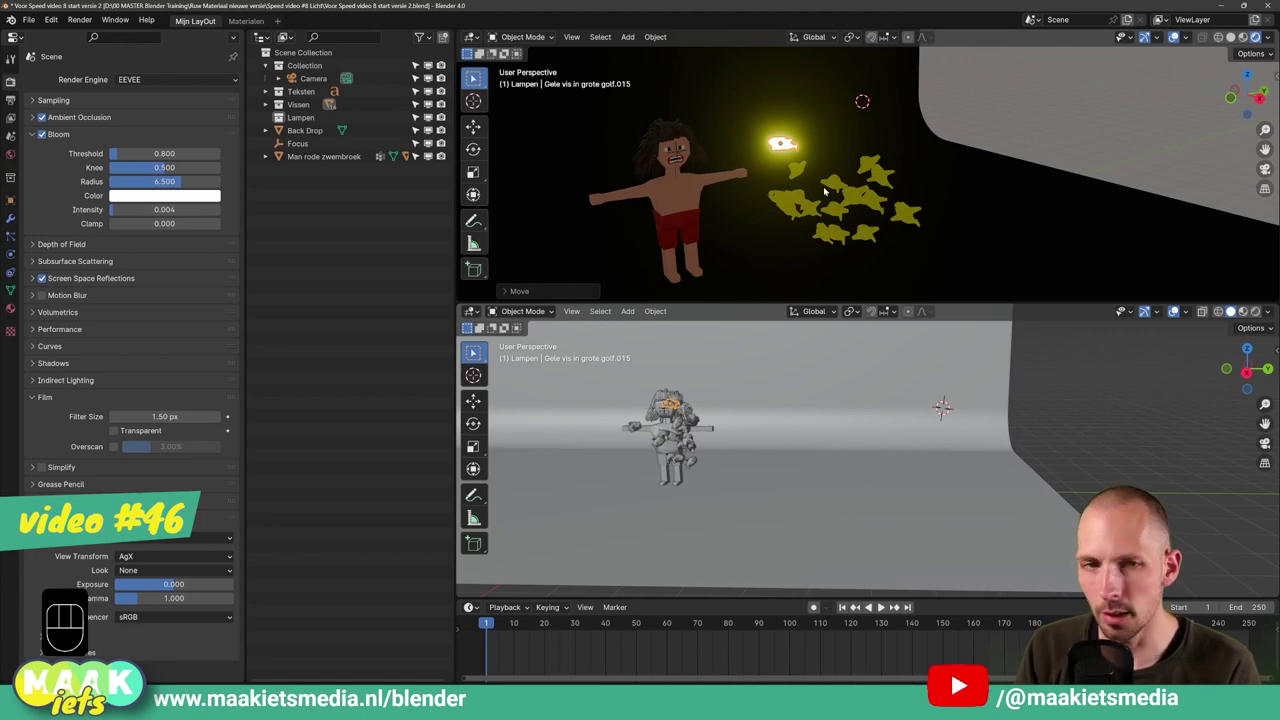
pyautogui.press('g')
pyautogui.click(475, 75)
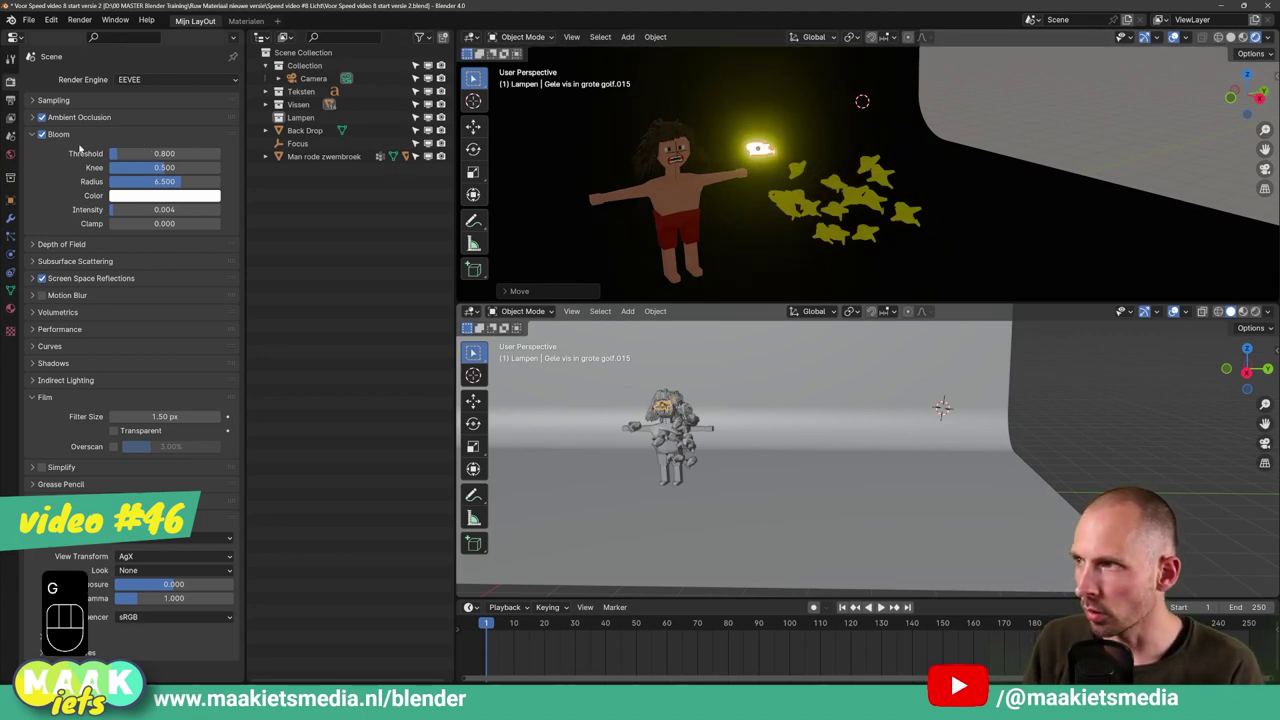
pyautogui.click(44, 137)
pyautogui.click(475, 75)
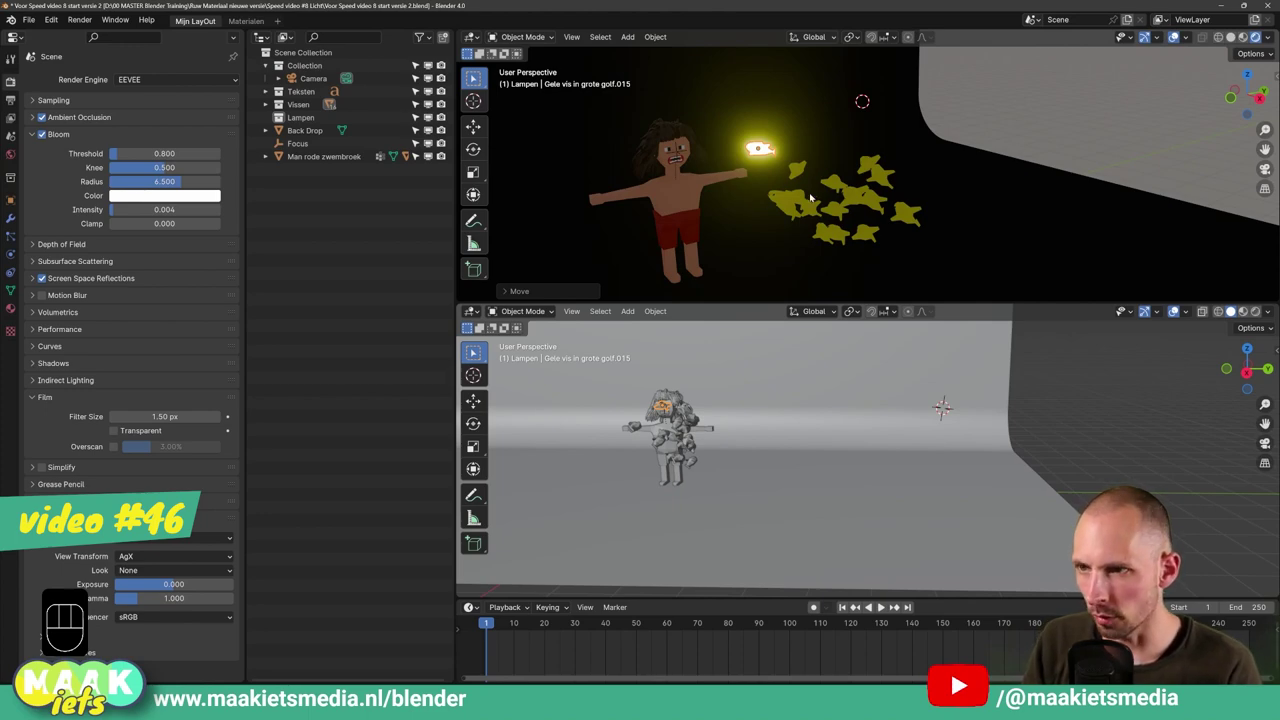
pyautogui.moveTo(162, 85); pyautogui.dragTo(803, 204)
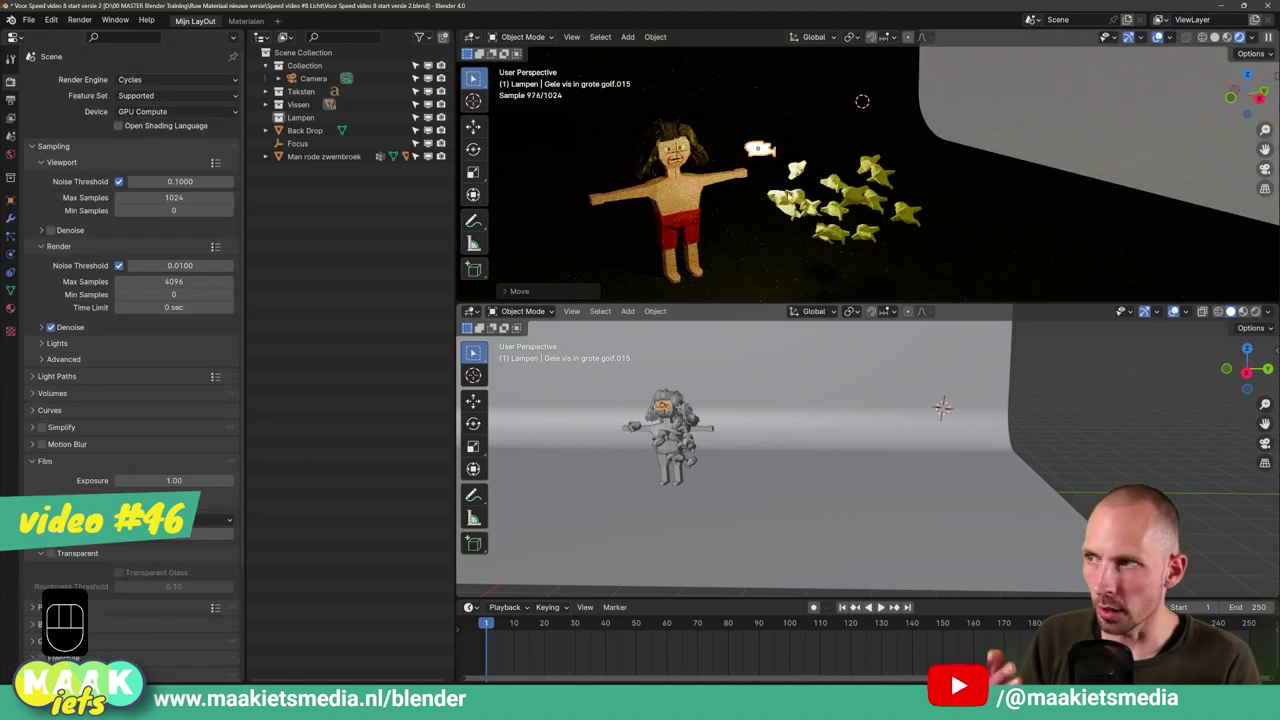
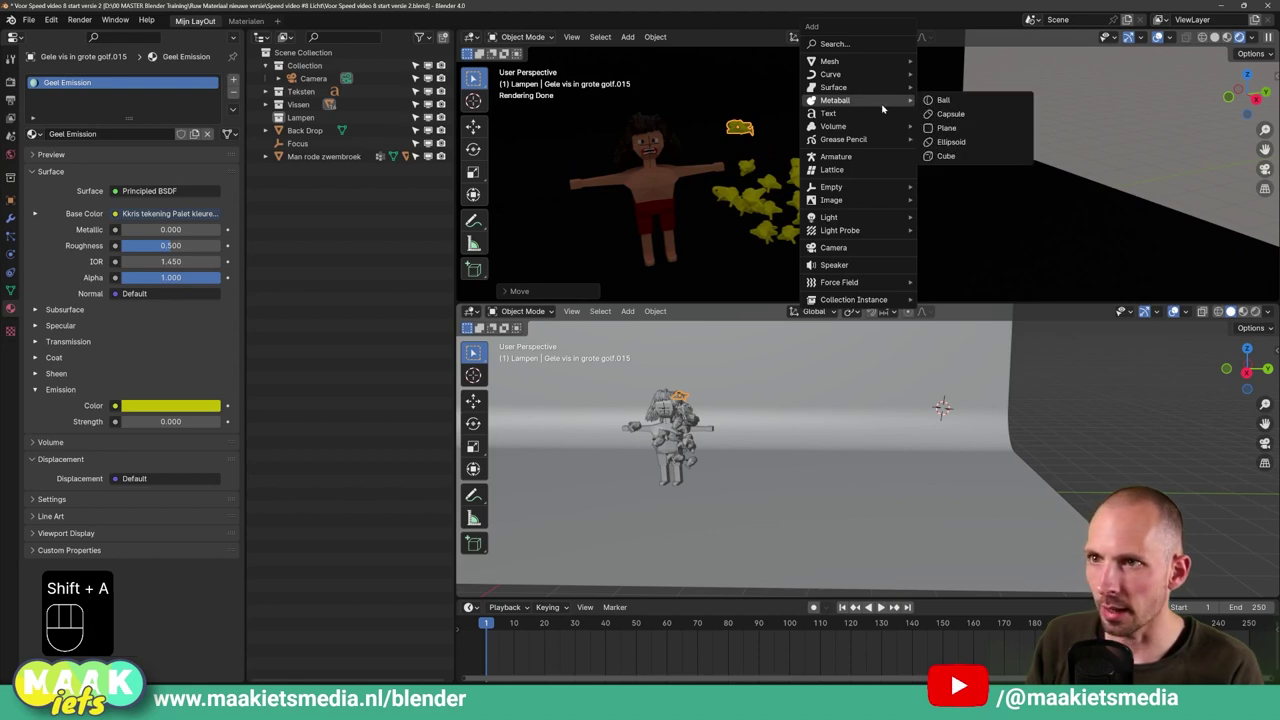
# Add a new light, compare the light types and keep it as a Point light
pyautogui.press('shift+a')
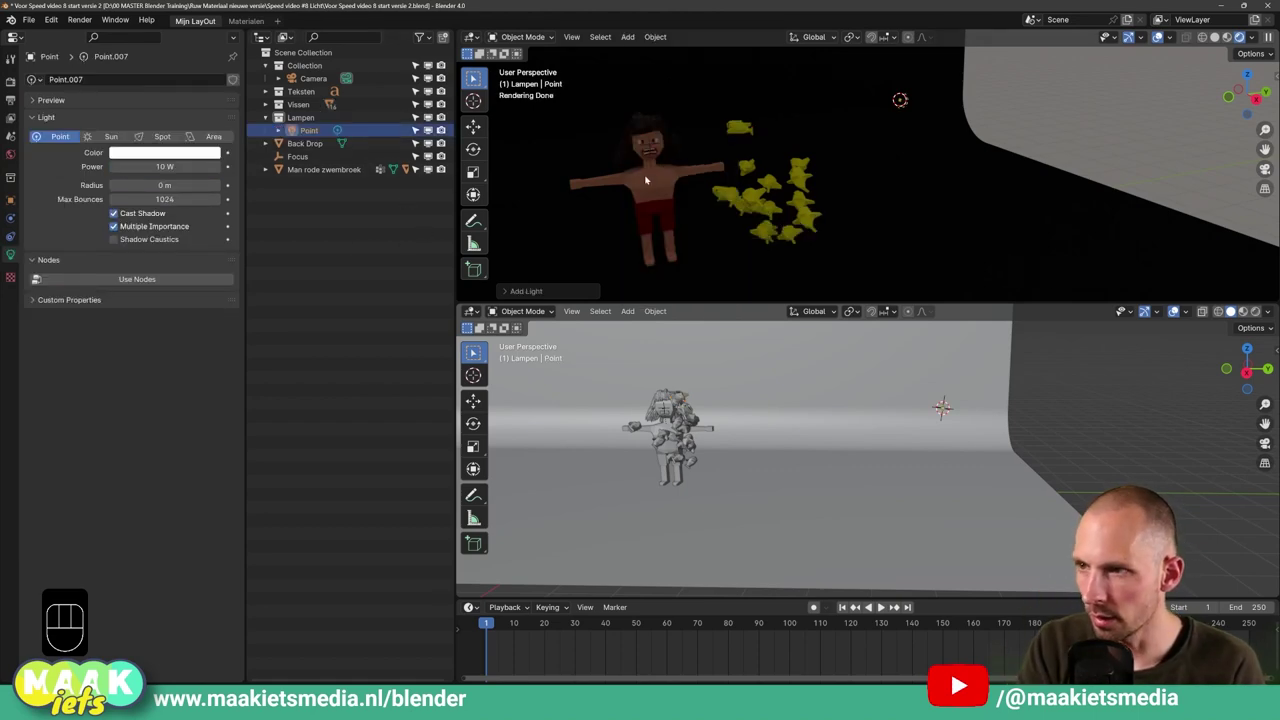
pyautogui.press('ctrl+shift+a')
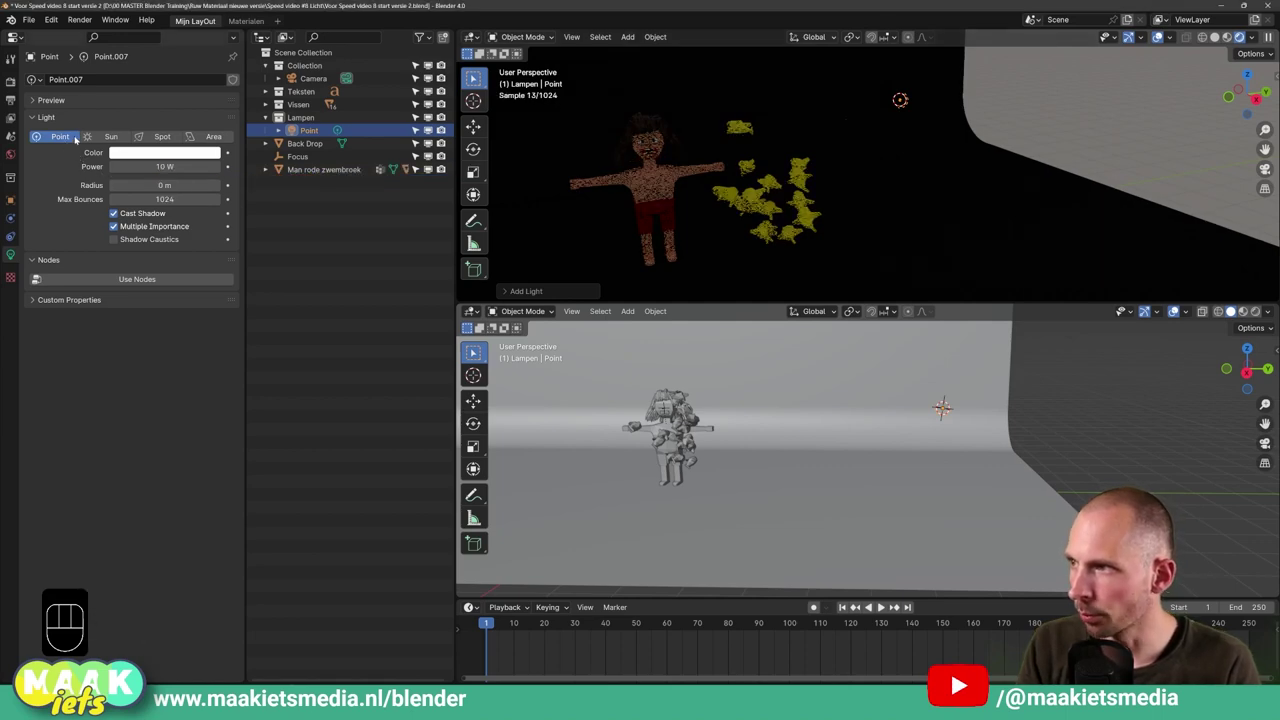
pyautogui.click(102, 139)
pyautogui.click(160, 138)
pyautogui.click(215, 139)
pyautogui.click(60, 142)
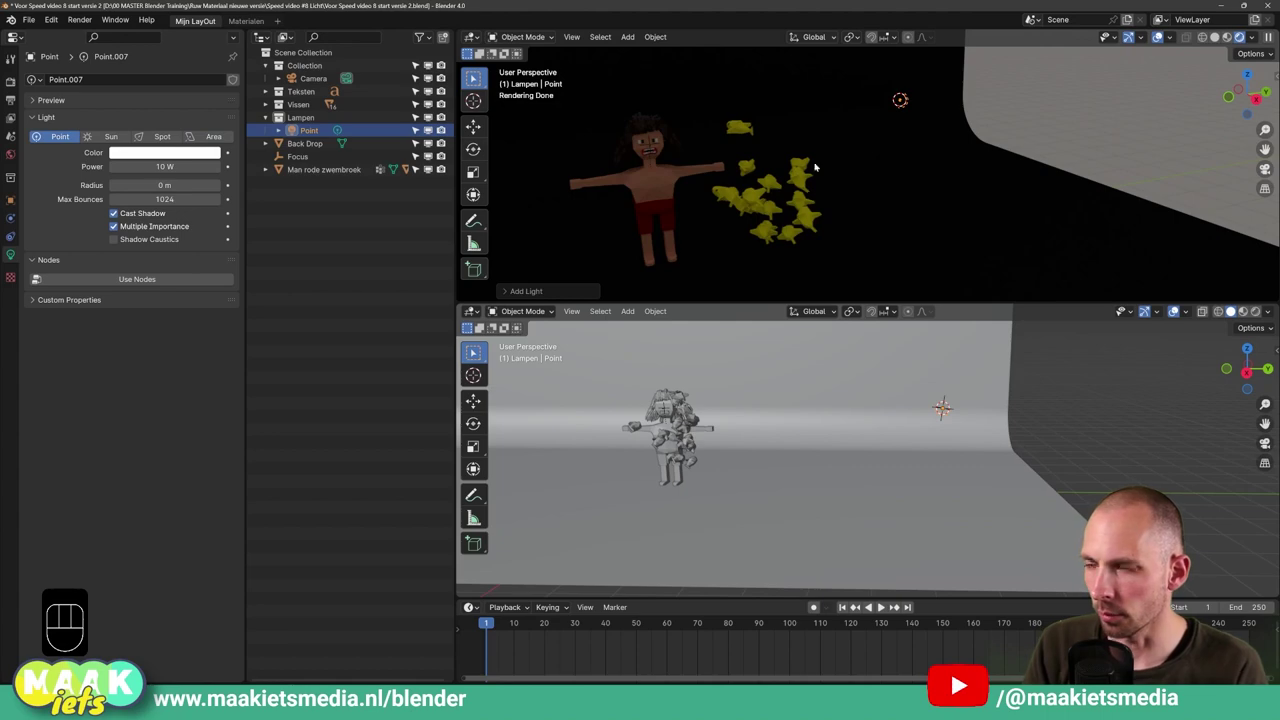
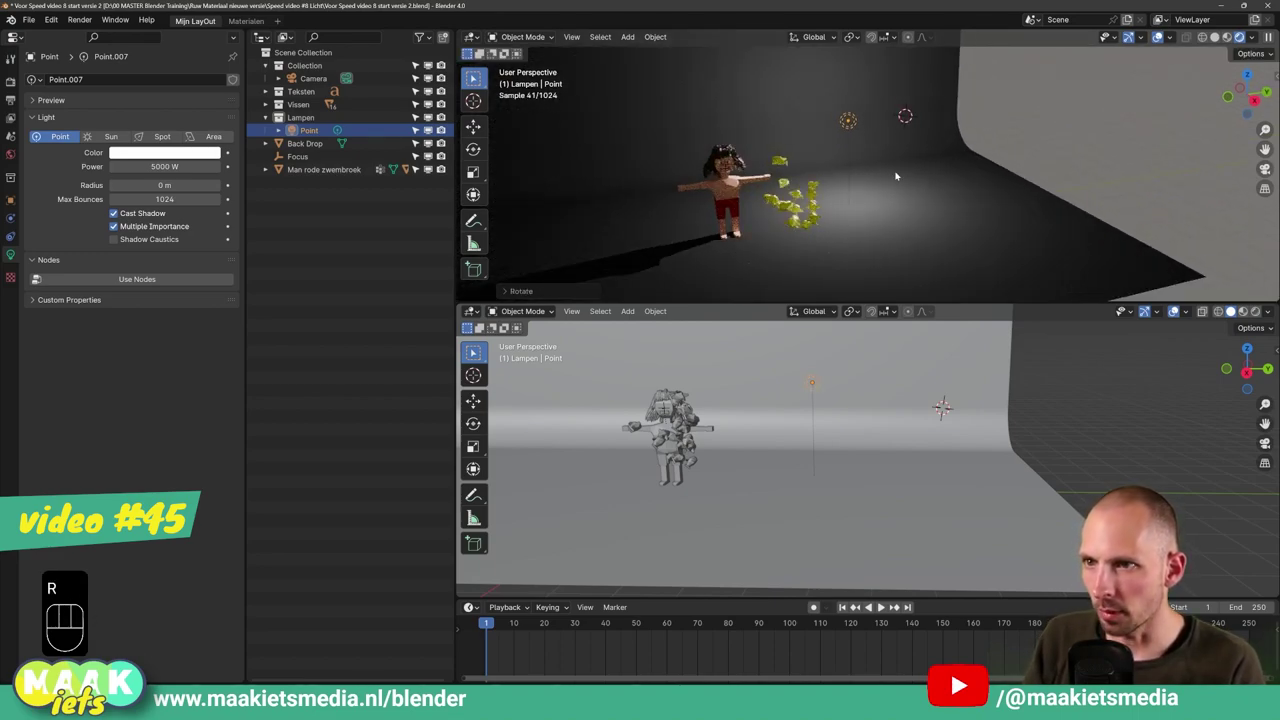
# Give the point light about 5000 W and a 2.34 m radius, positioned above the boy
pyautogui.press('s')
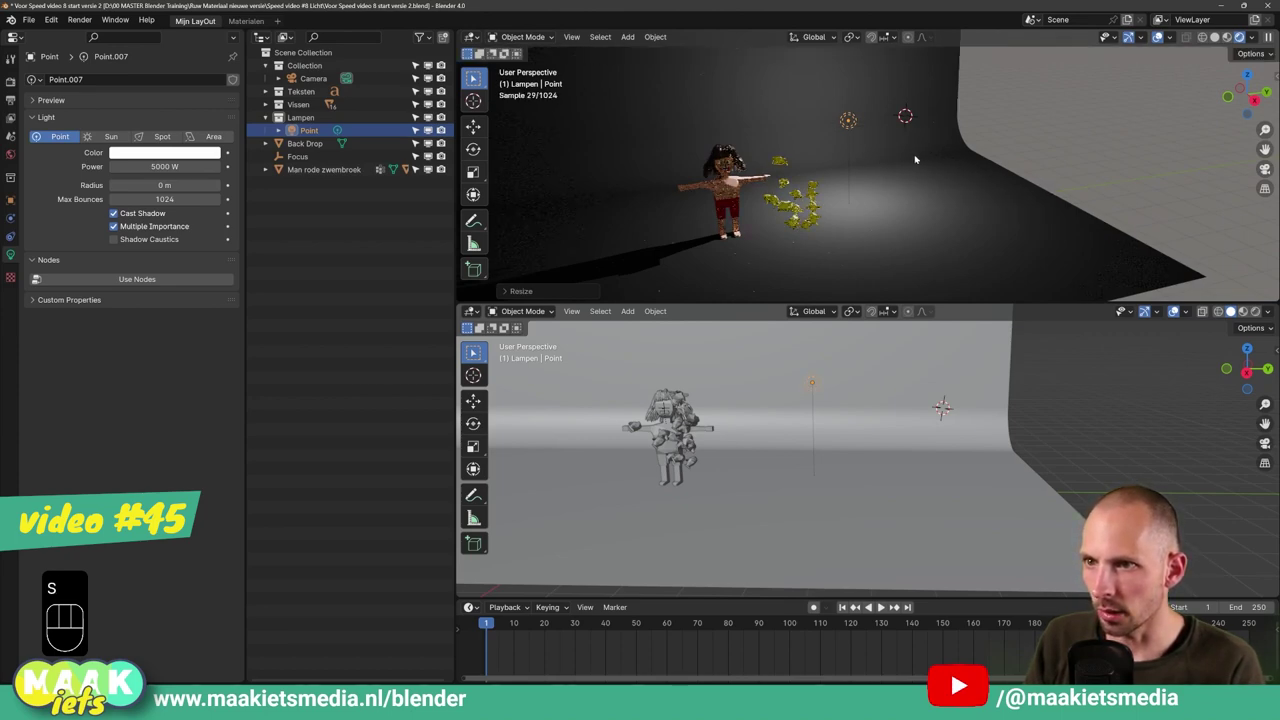
pyautogui.press('g')
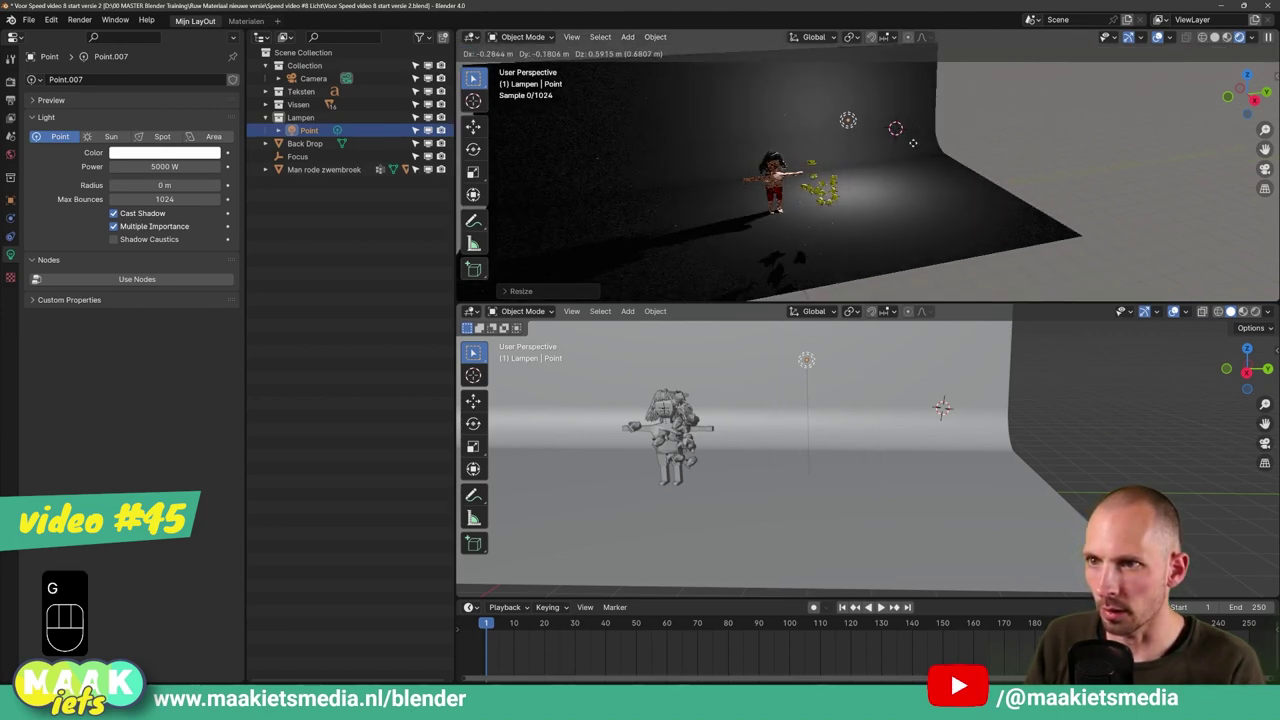
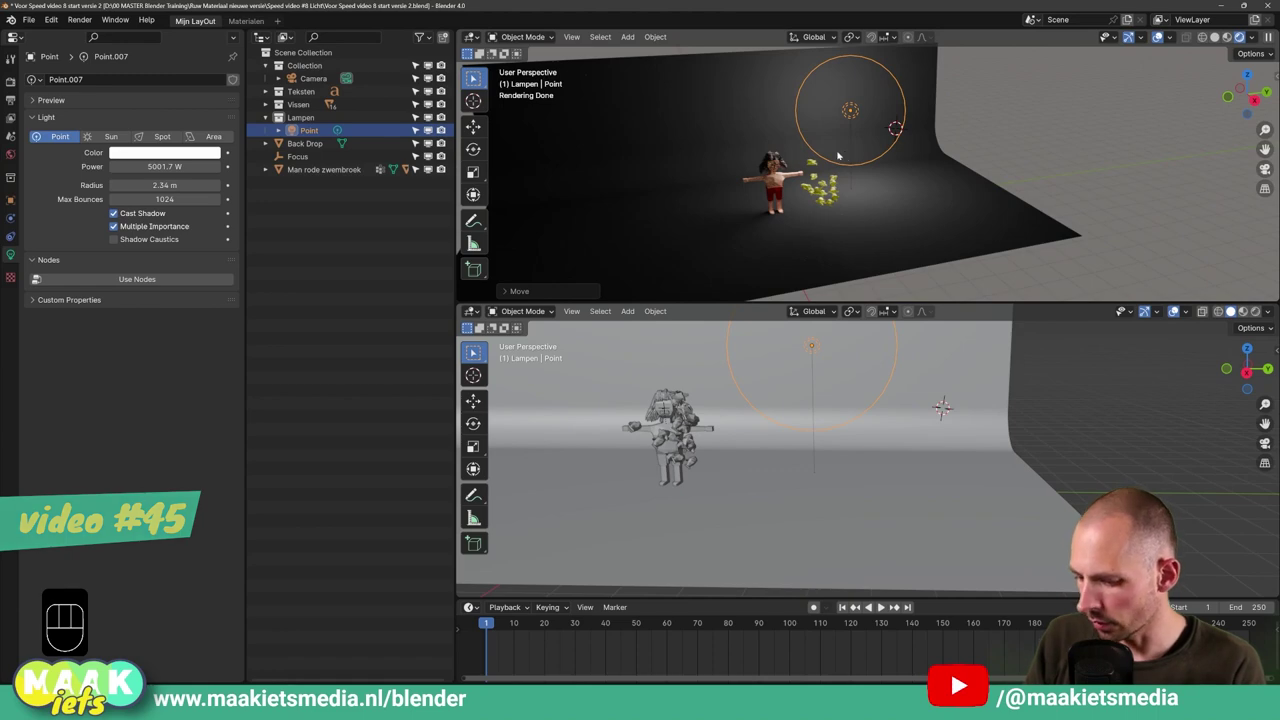
# Delete the point light and add a scaled-up Sun light (strength 7.82, angle 53.1°)
pyautogui.press('x')
pyautogui.press('shift+a')
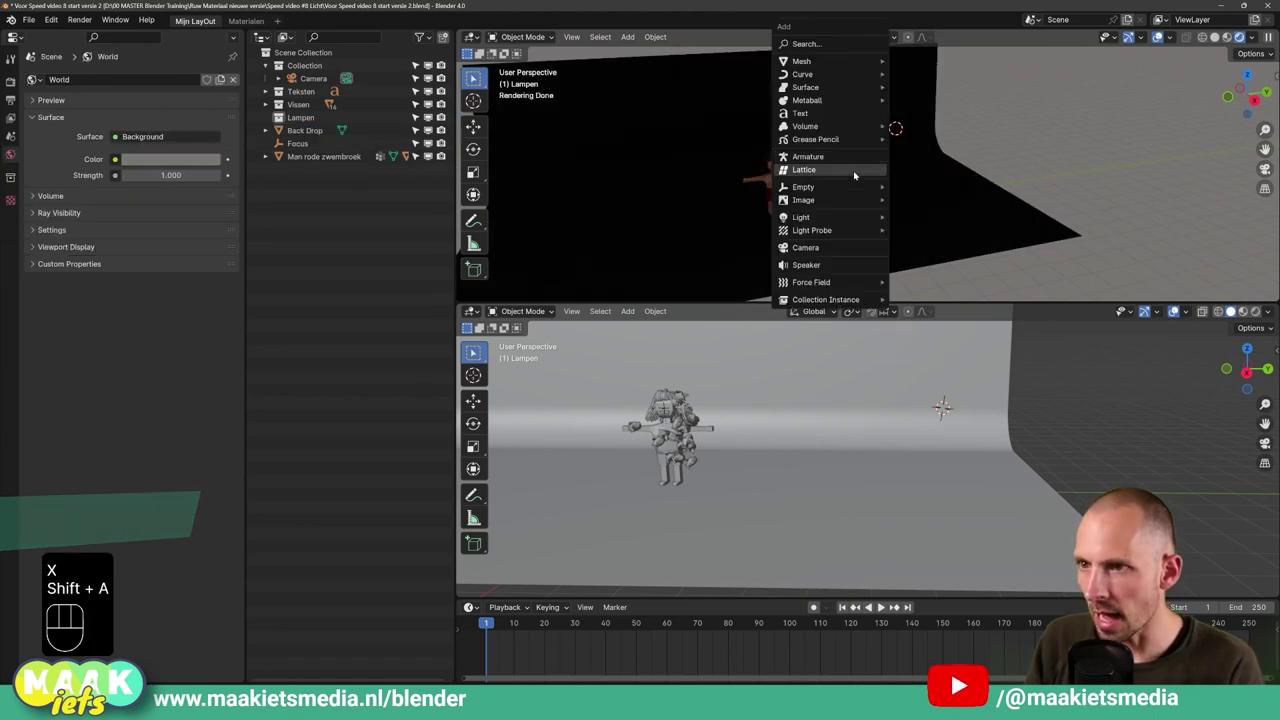
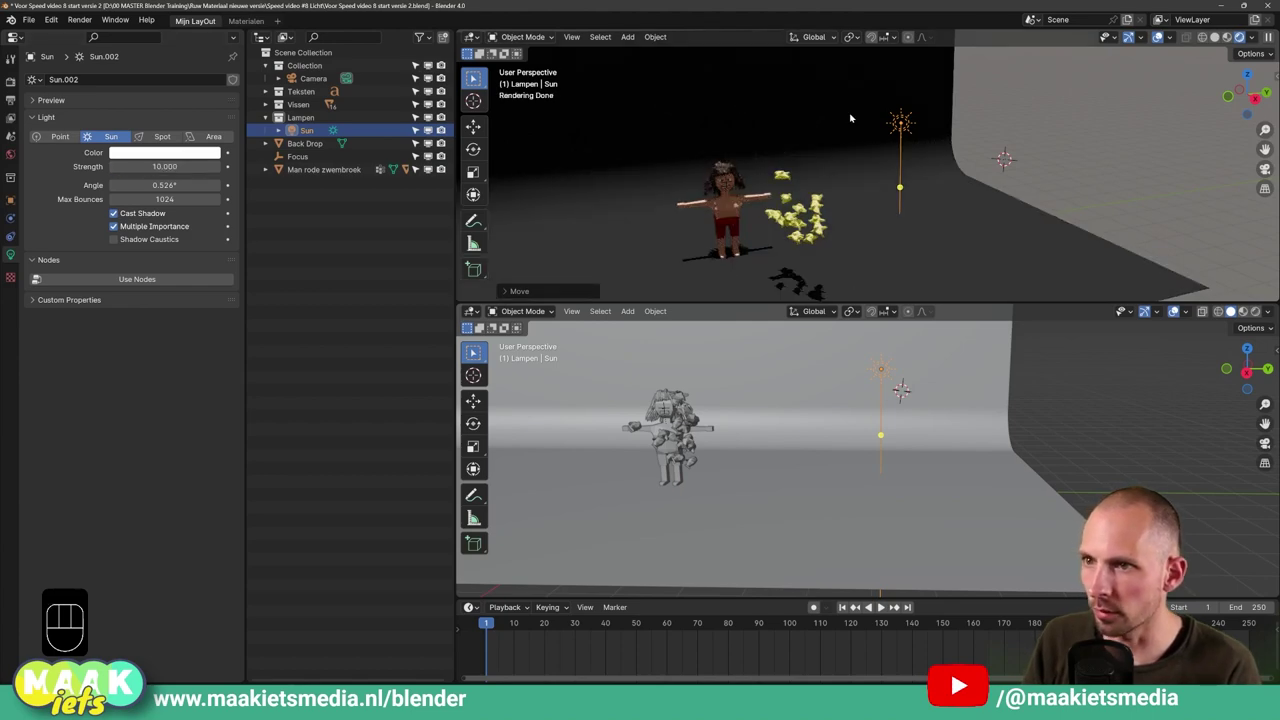
pyautogui.press('s')
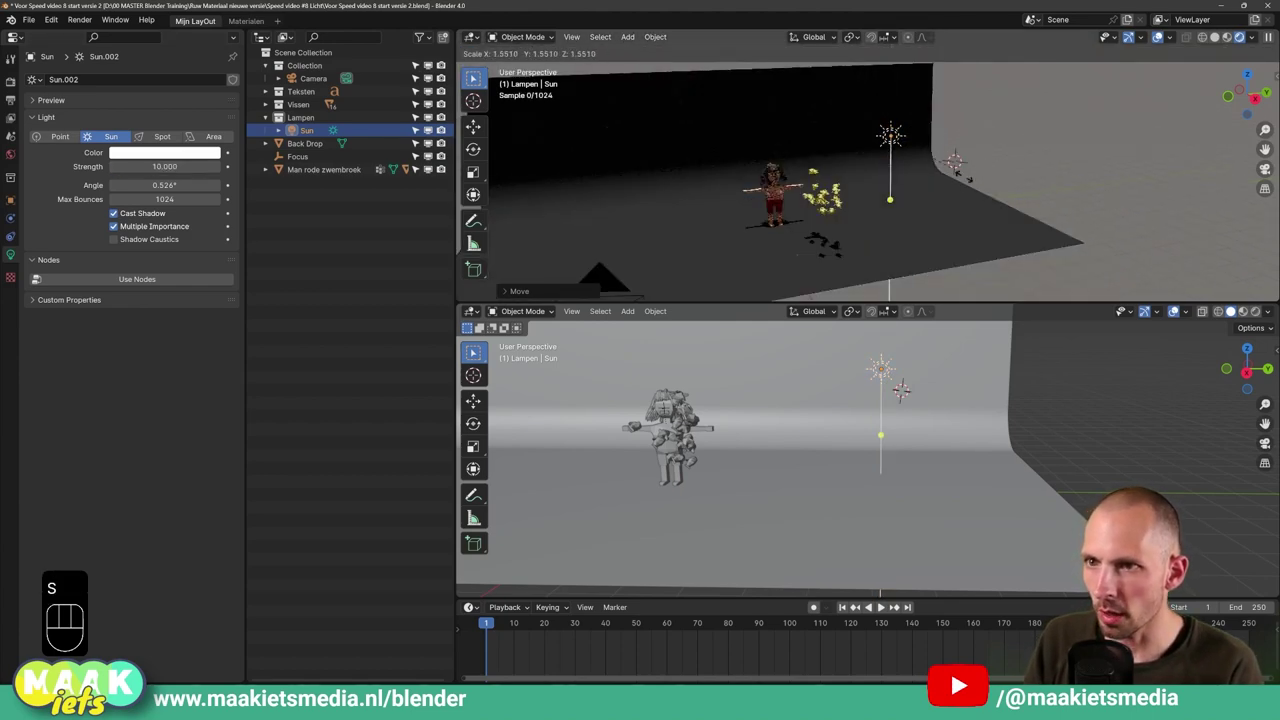
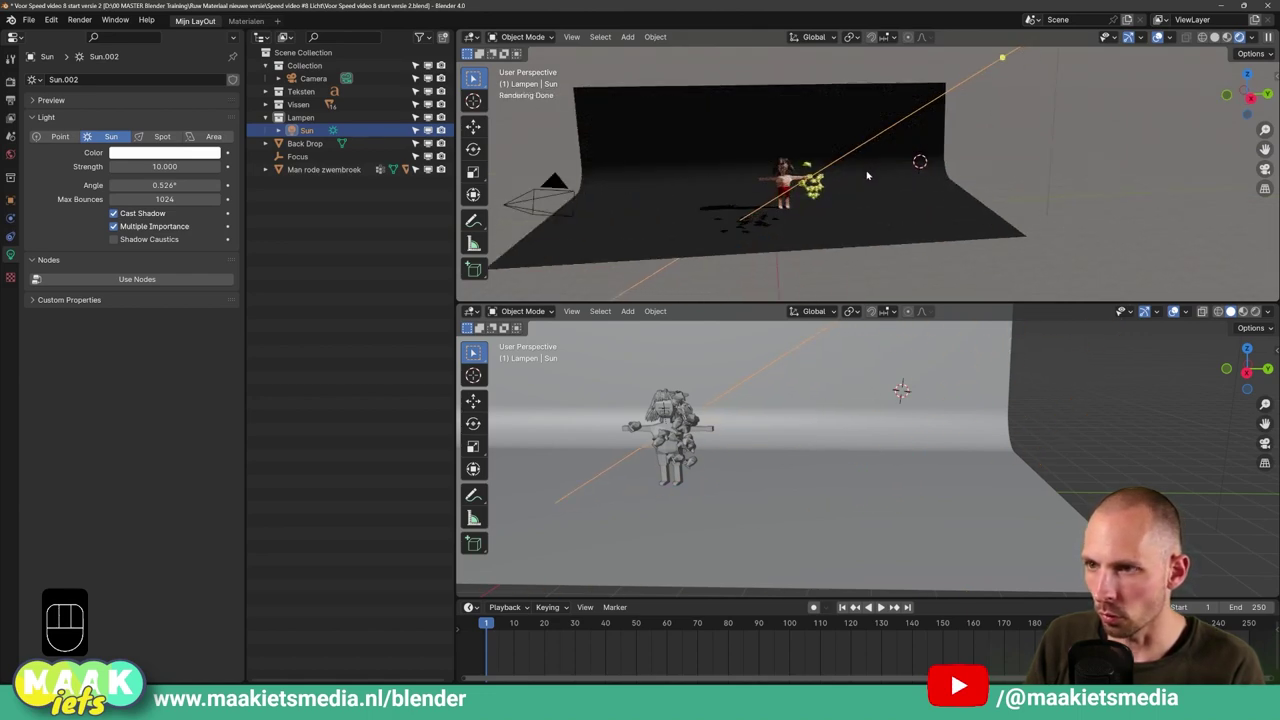
# Zoom out to view the whole backdrop under the sun light
pyautogui.moveTo(776, 255); pyautogui.dragTo(841, 233)
pyautogui.middleClick(858, 246)
pyautogui.moveTo(875, 227); pyautogui.dragTo(846, 237)
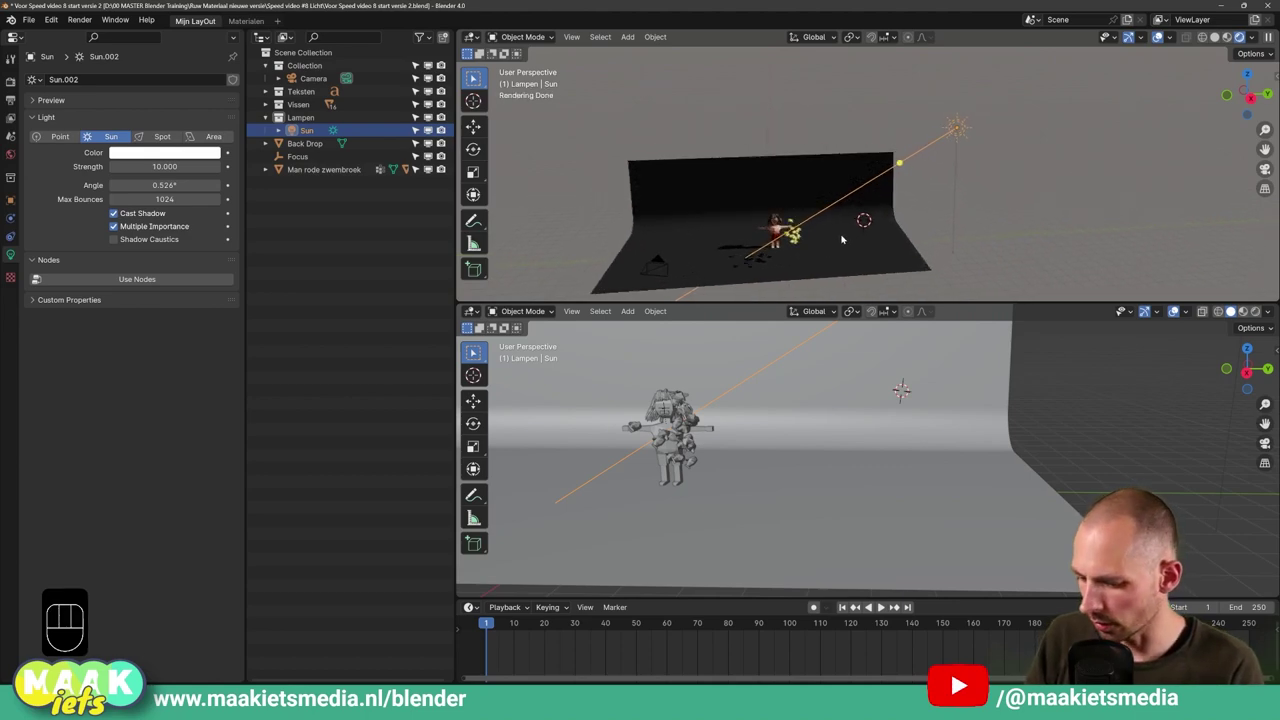
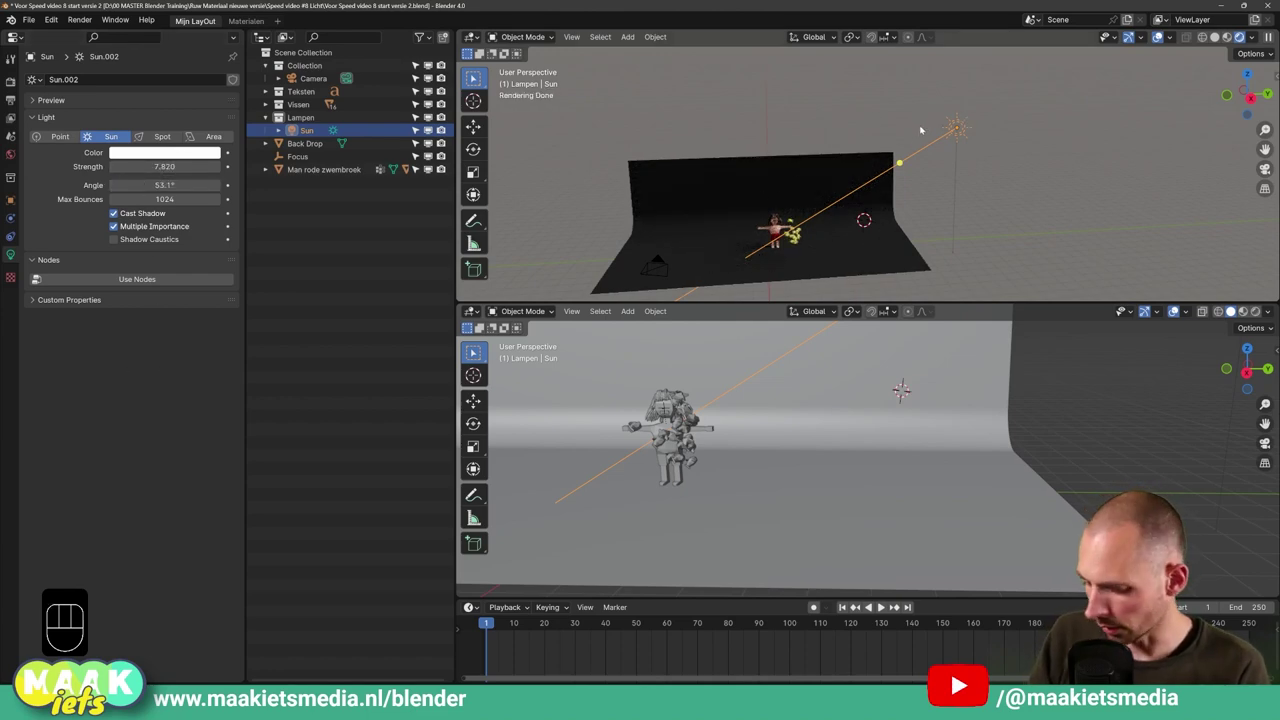
# Delete the sun light and add a spot light raised above the set
pyautogui.press('x')
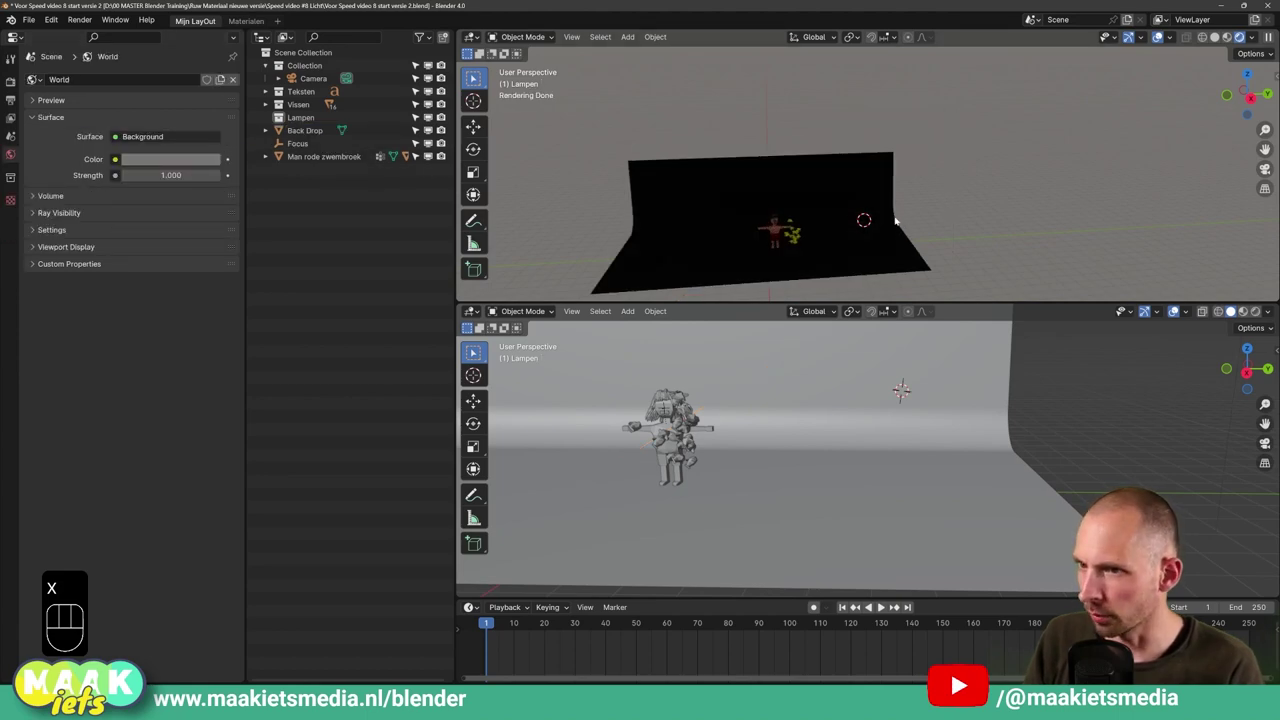
pyautogui.press('shift+a')
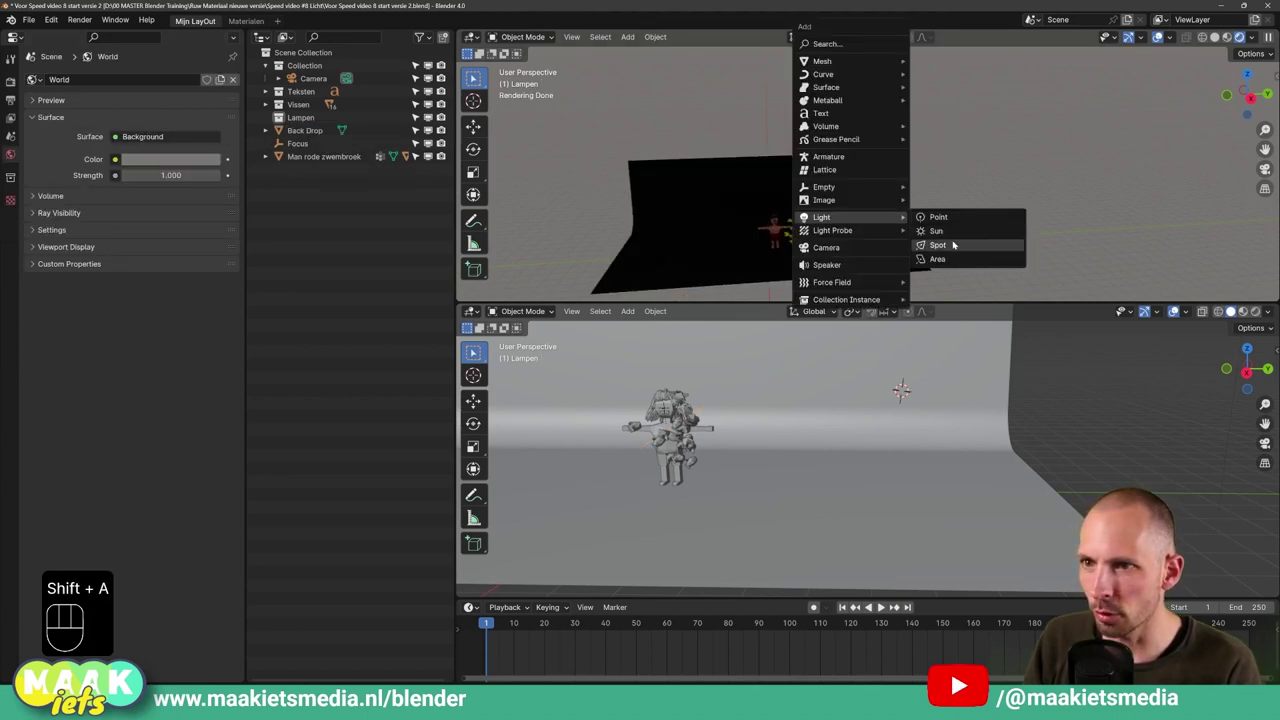
pyautogui.press('g')
pyautogui.click(899, 173)
pyautogui.press('s')
pyautogui.click(961, 533)
# Widen the spot to 61.5° with blend 0.177, radius 2.04 m, 50000 W, placed above the boy
pyautogui.press('s')
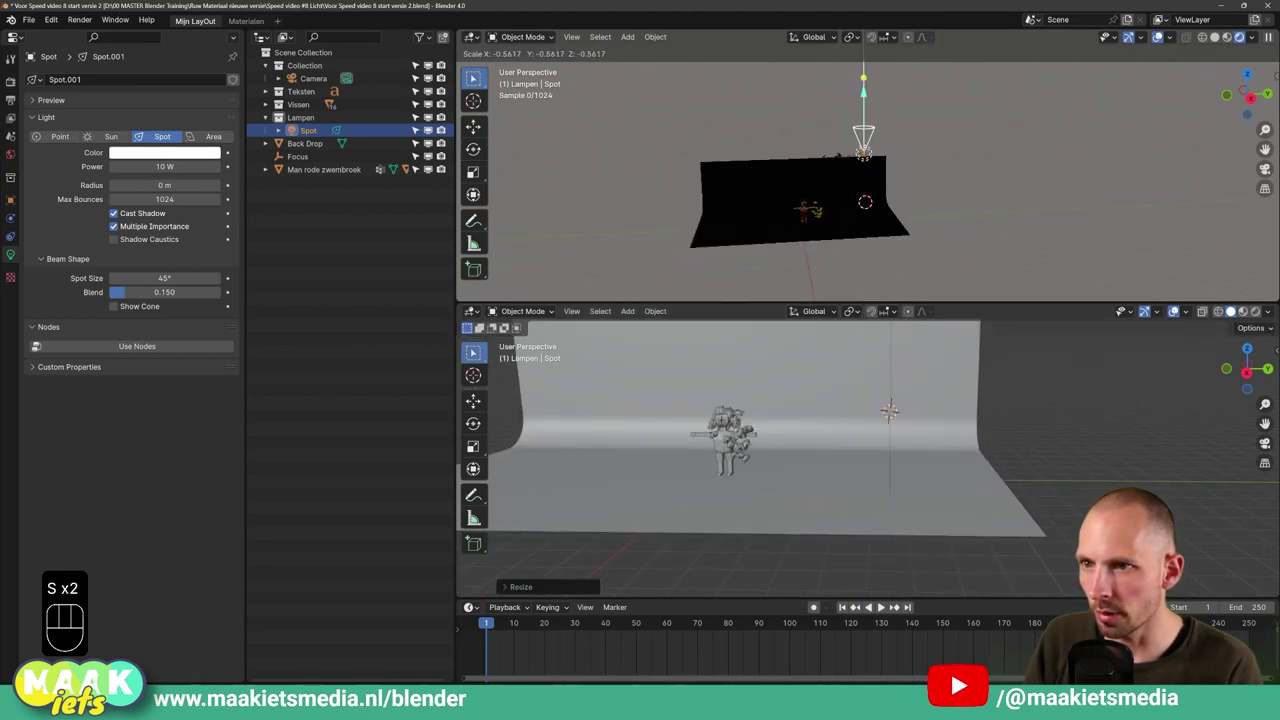
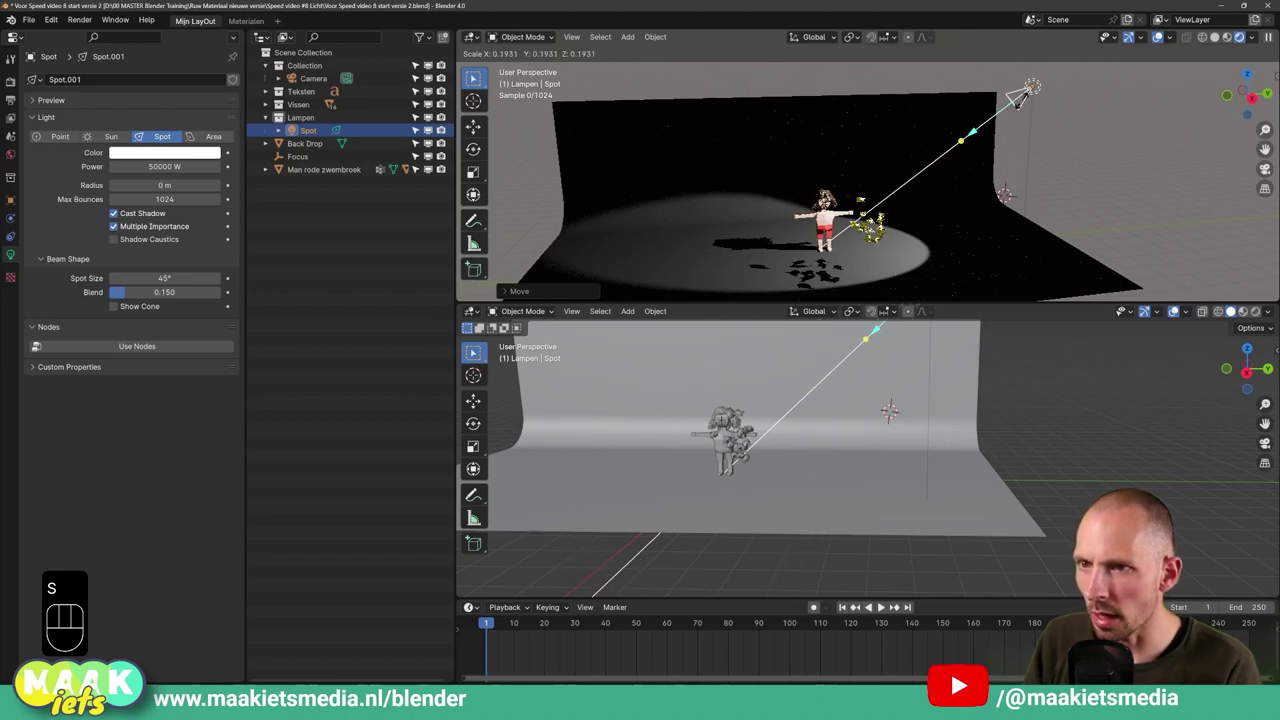
pyautogui.press('g')
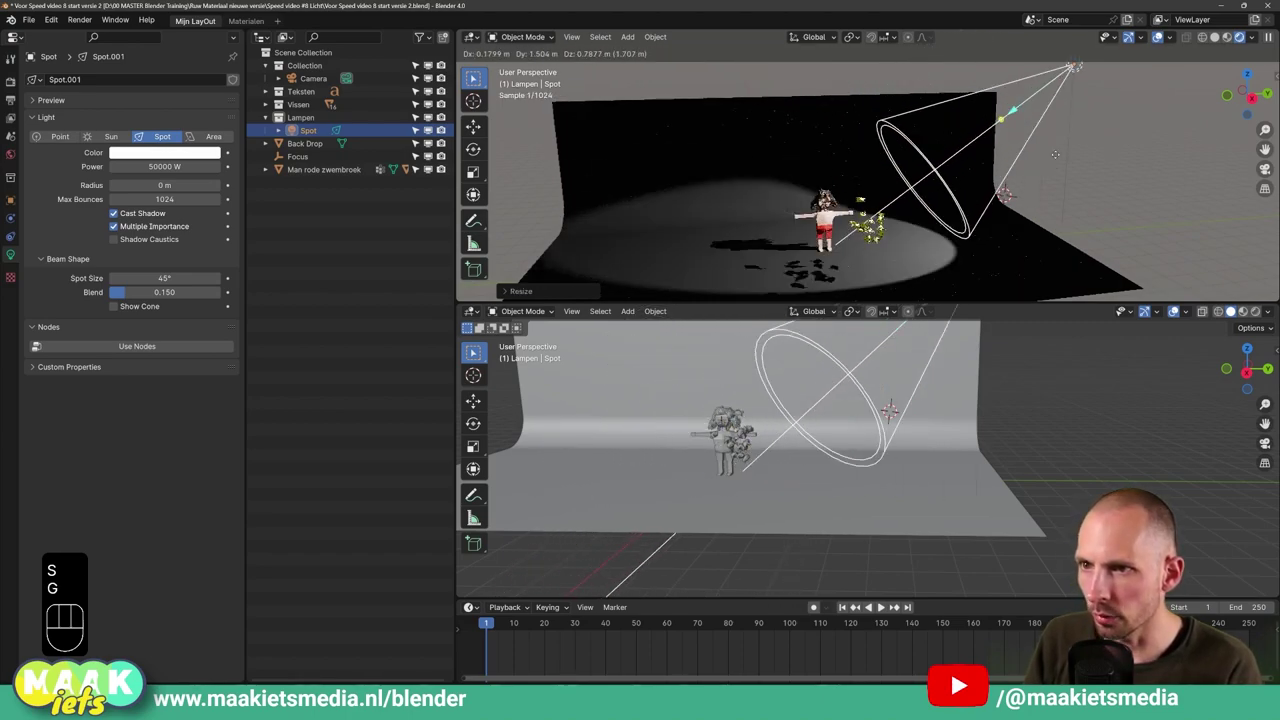
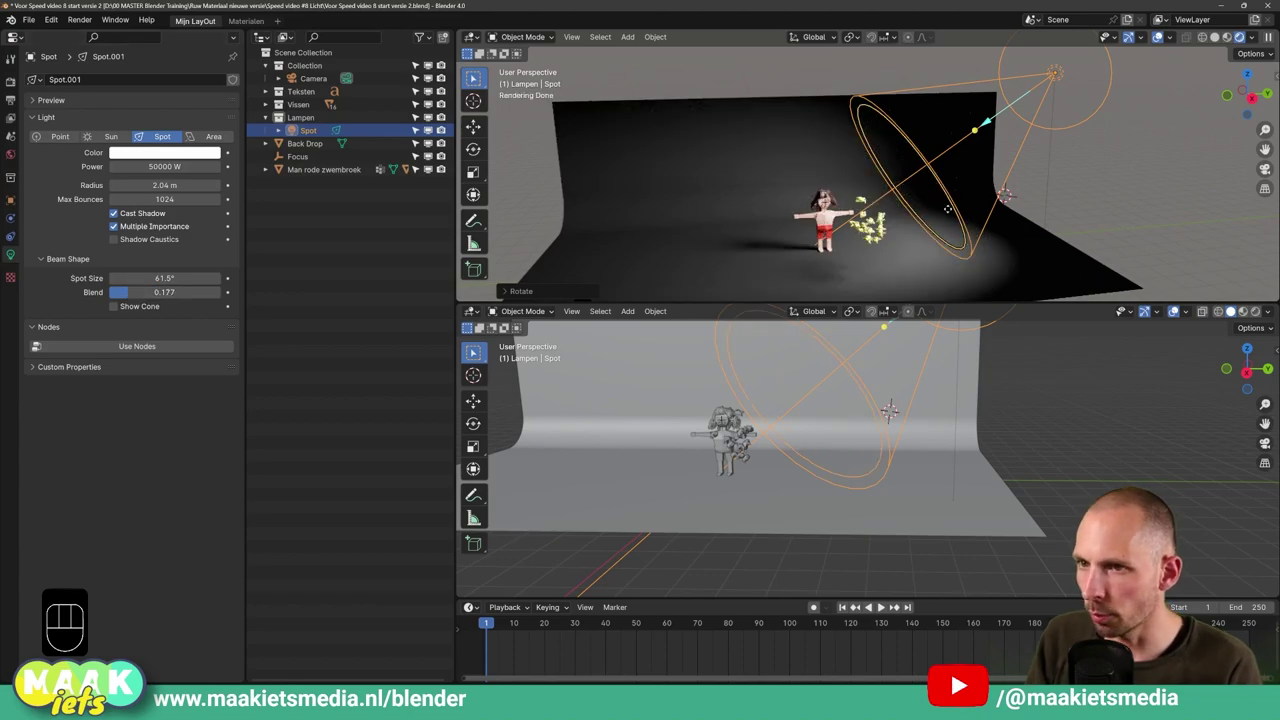
pyautogui.moveTo(961, 181); pyautogui.dragTo(938, 199)
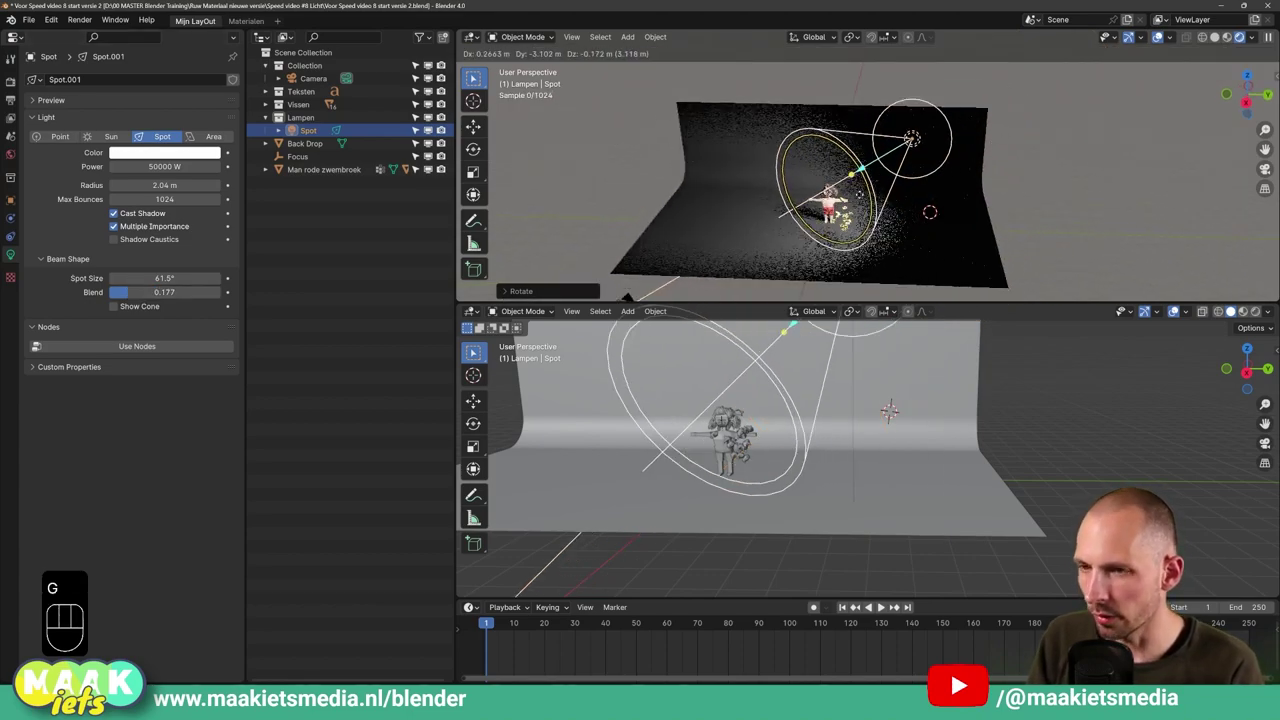
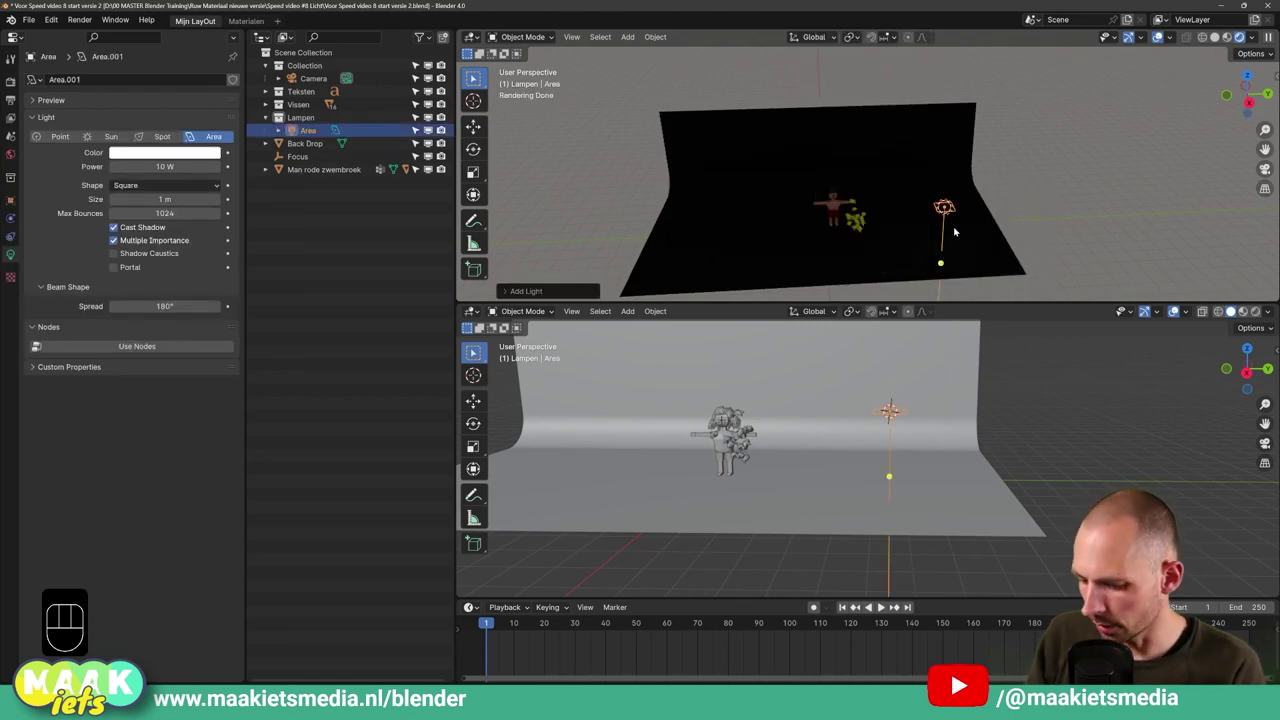
# Scale up the area light and trackball-rotate it toward the boy
pyautogui.press('s')
pyautogui.click(1057, 262)
pyautogui.middleClick(1062, 189)
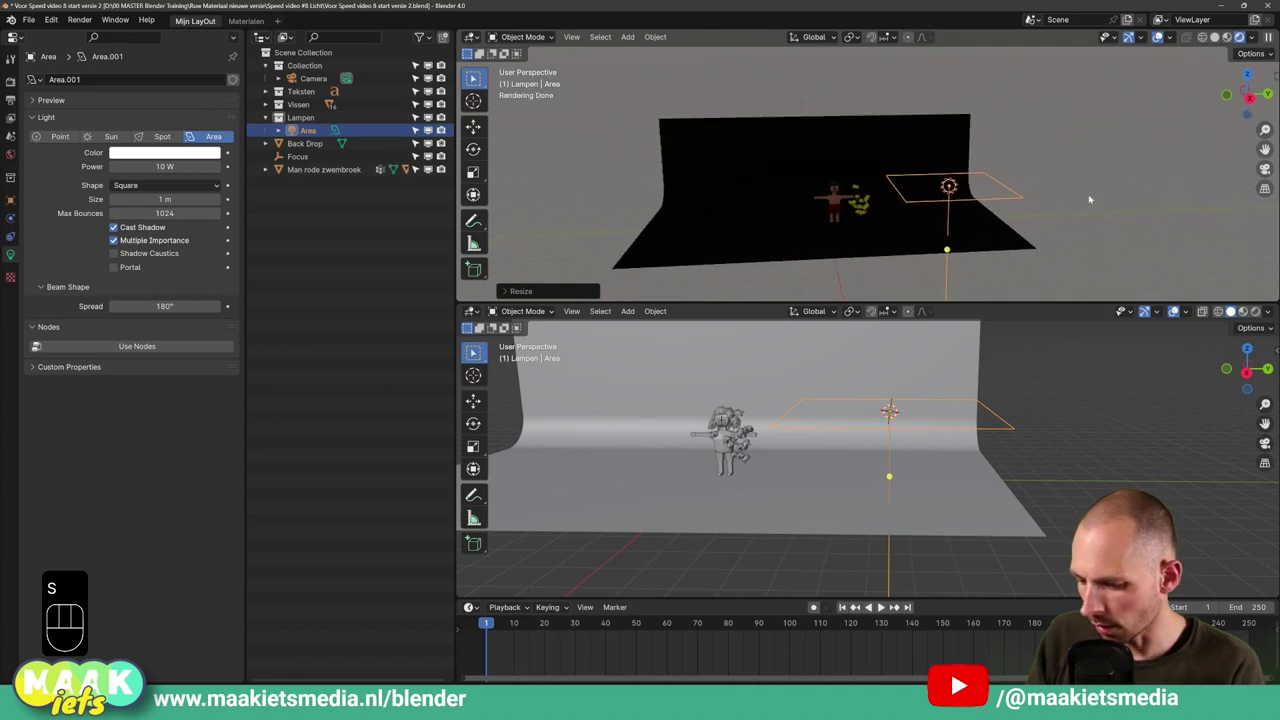
pyautogui.press('r')
pyautogui.press('r')
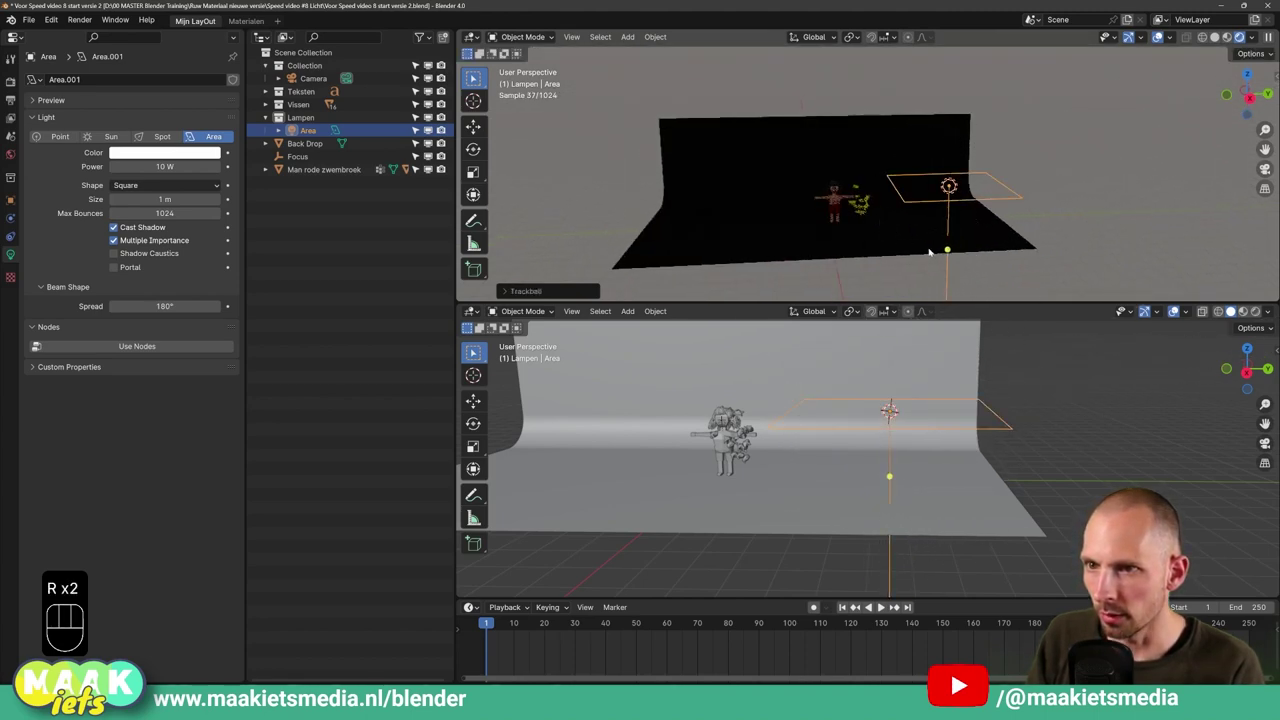
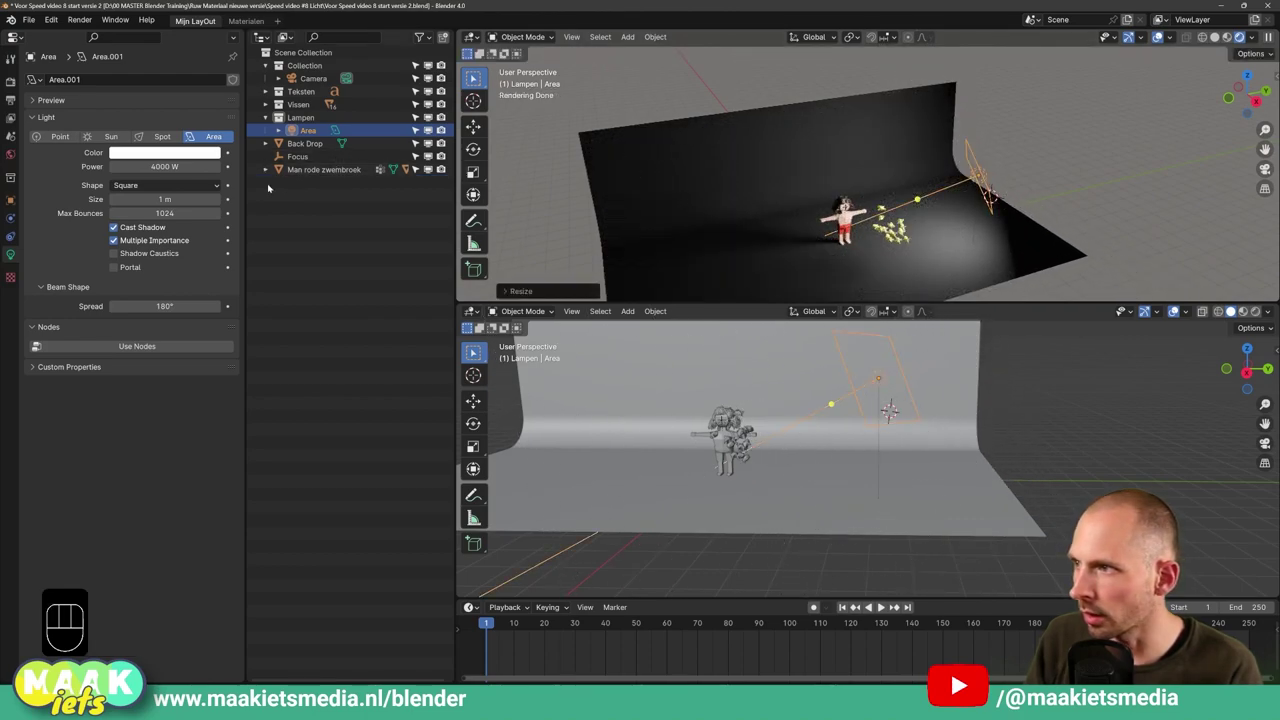
# Set the area light to 4000 W with an Ellipse shape of 1 m sides
pyautogui.moveTo(177, 191); pyautogui.dragTo(145, 194)
pyautogui.click(900, 236)
pyautogui.moveTo(142, 193); pyautogui.dragTo(139, 245)
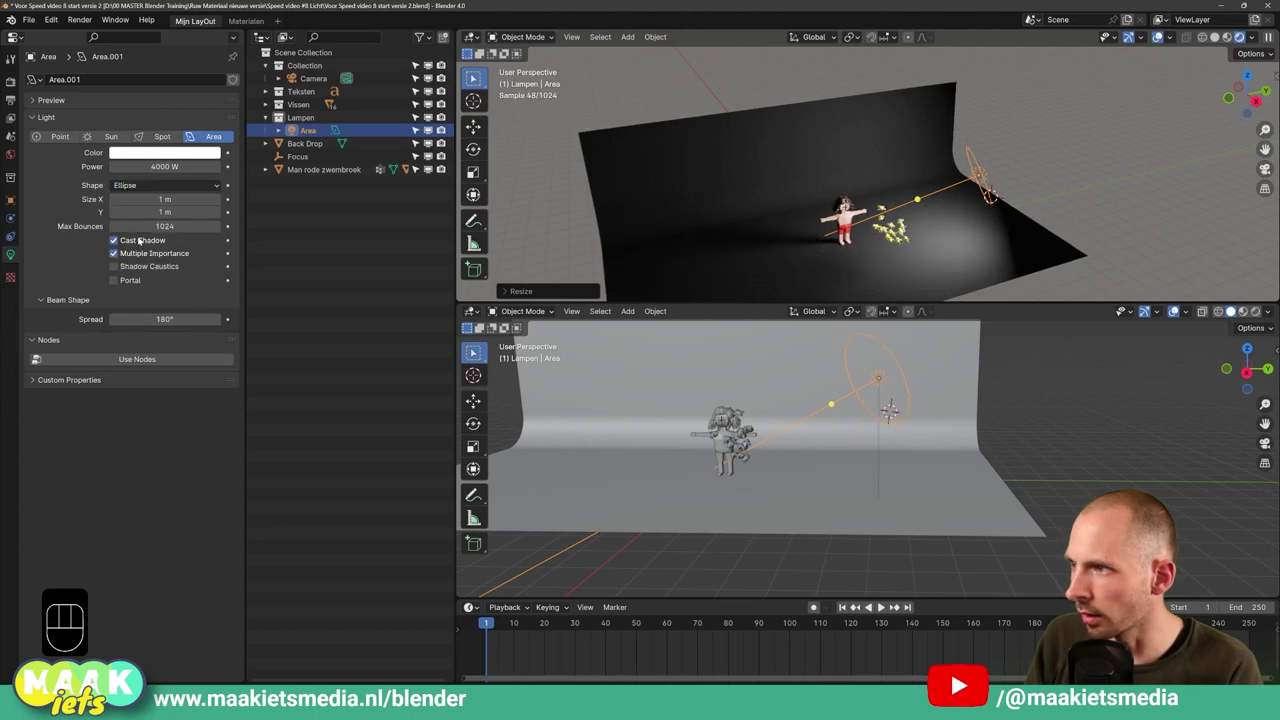
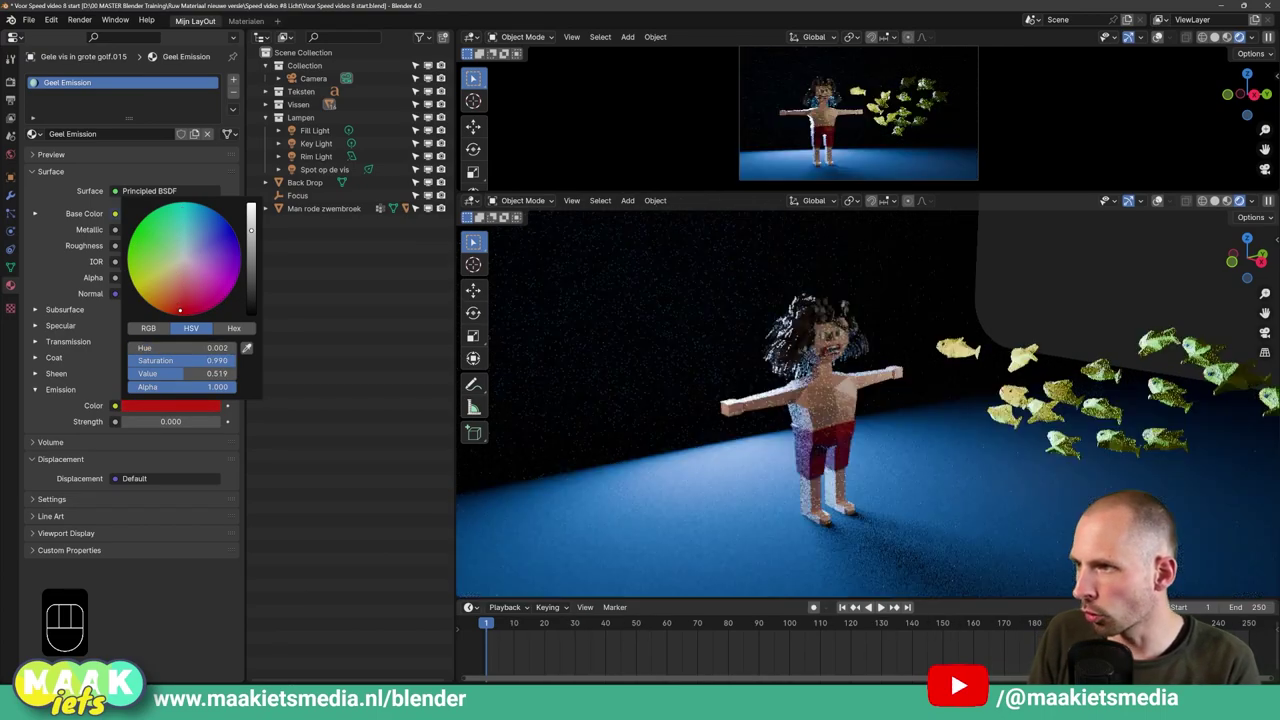
# Close the Geel emission colour picker and show the large view in Solid shading
pyautogui.click(65, 411)
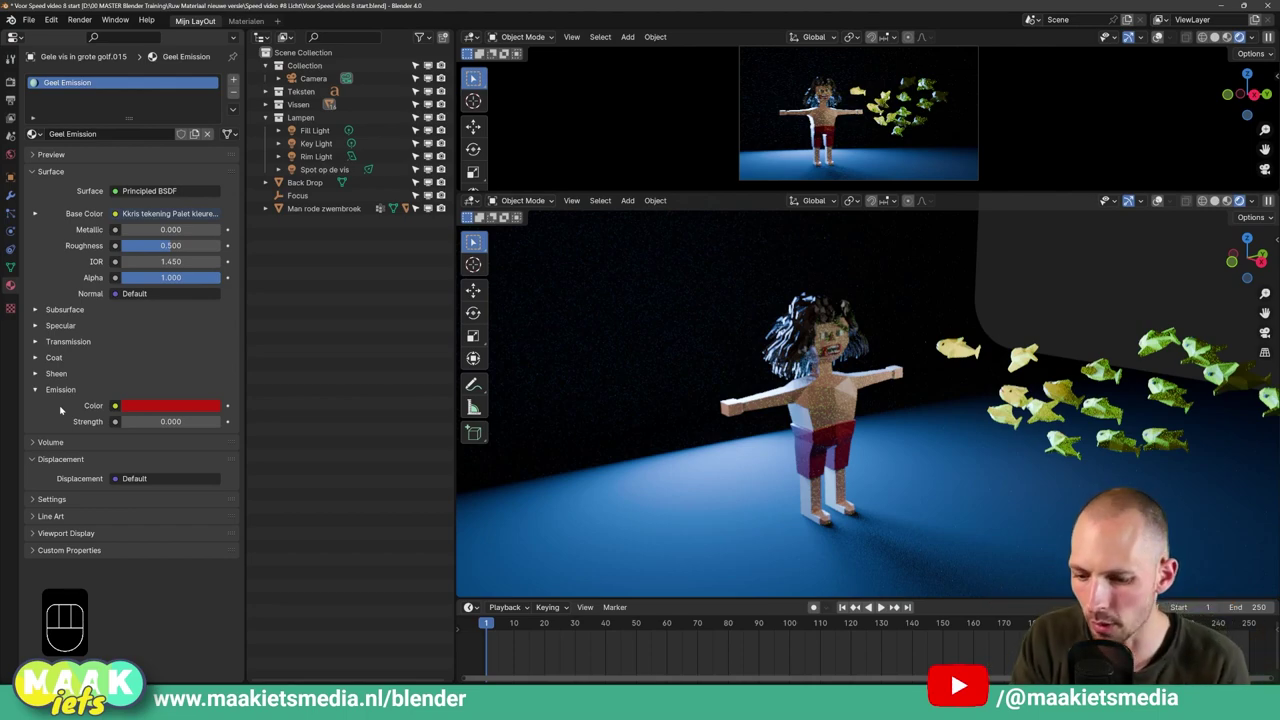
pyautogui.press('ctrl+shift+a')
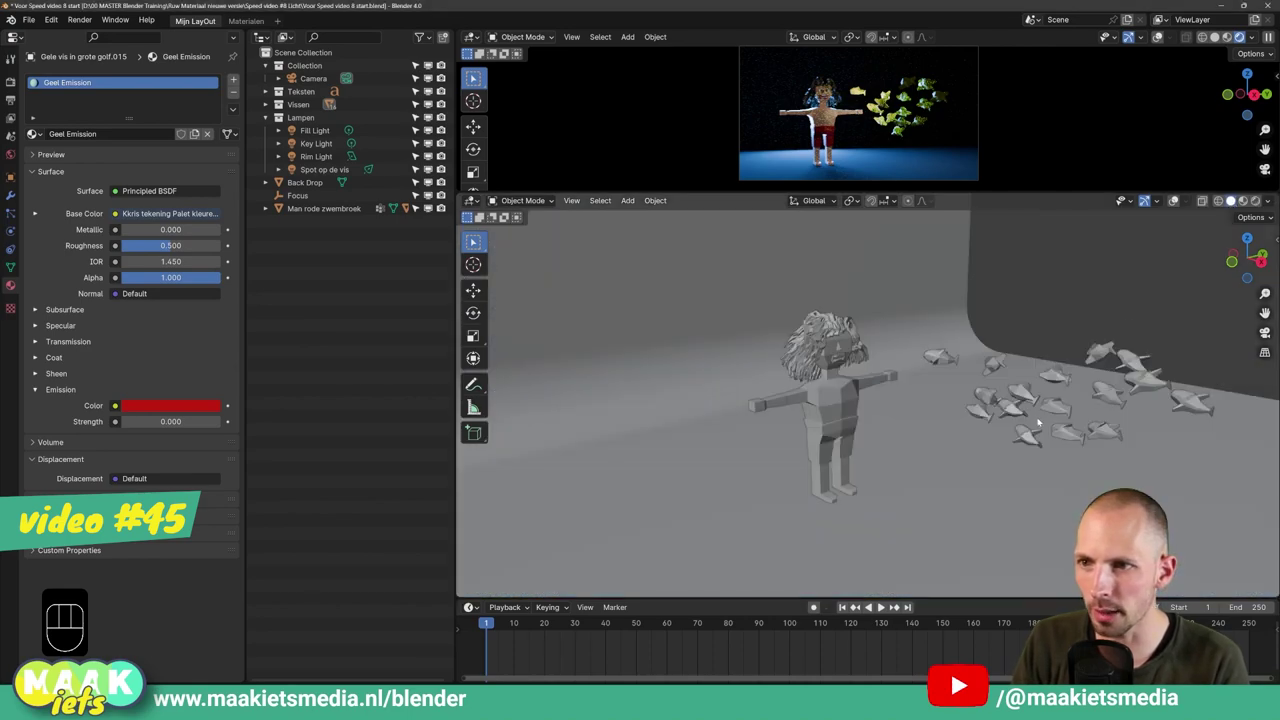
# Hide the fill, rim and spot lights, leaving only the Key Light visible
pyautogui.middleClick(1059, 357)
pyautogui.middleClick(1033, 383)
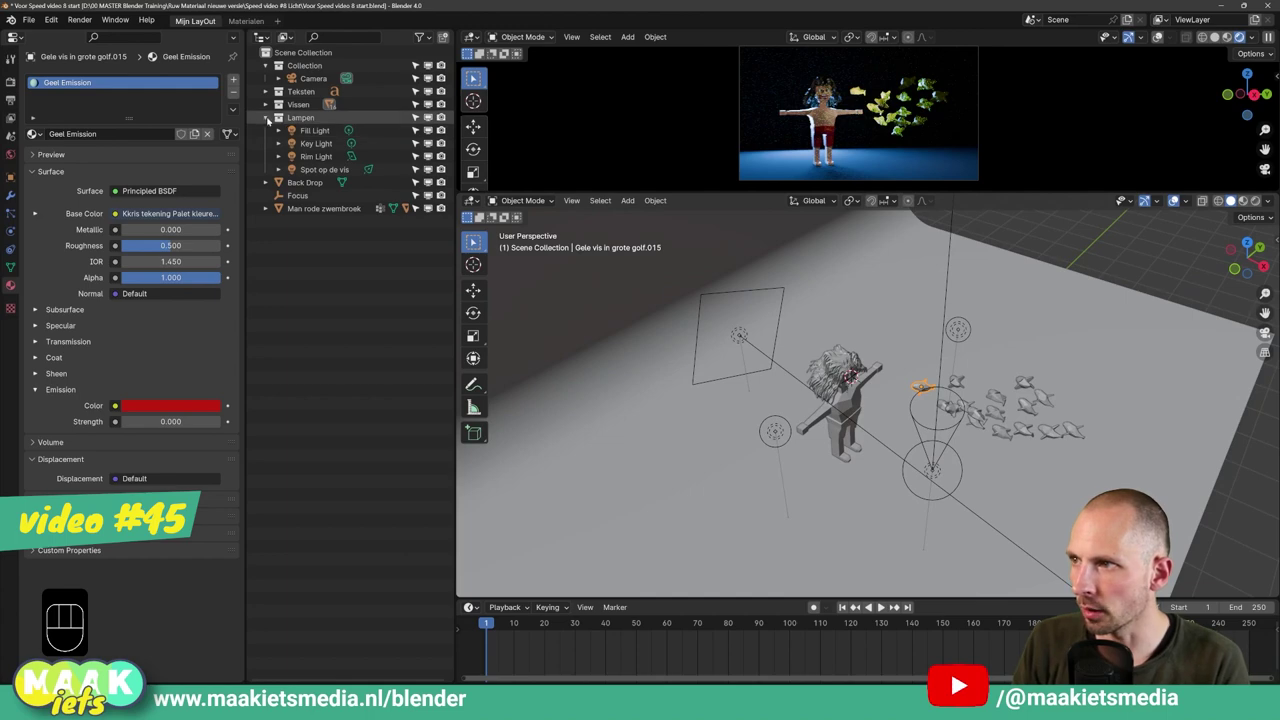
pyautogui.click(267, 119)
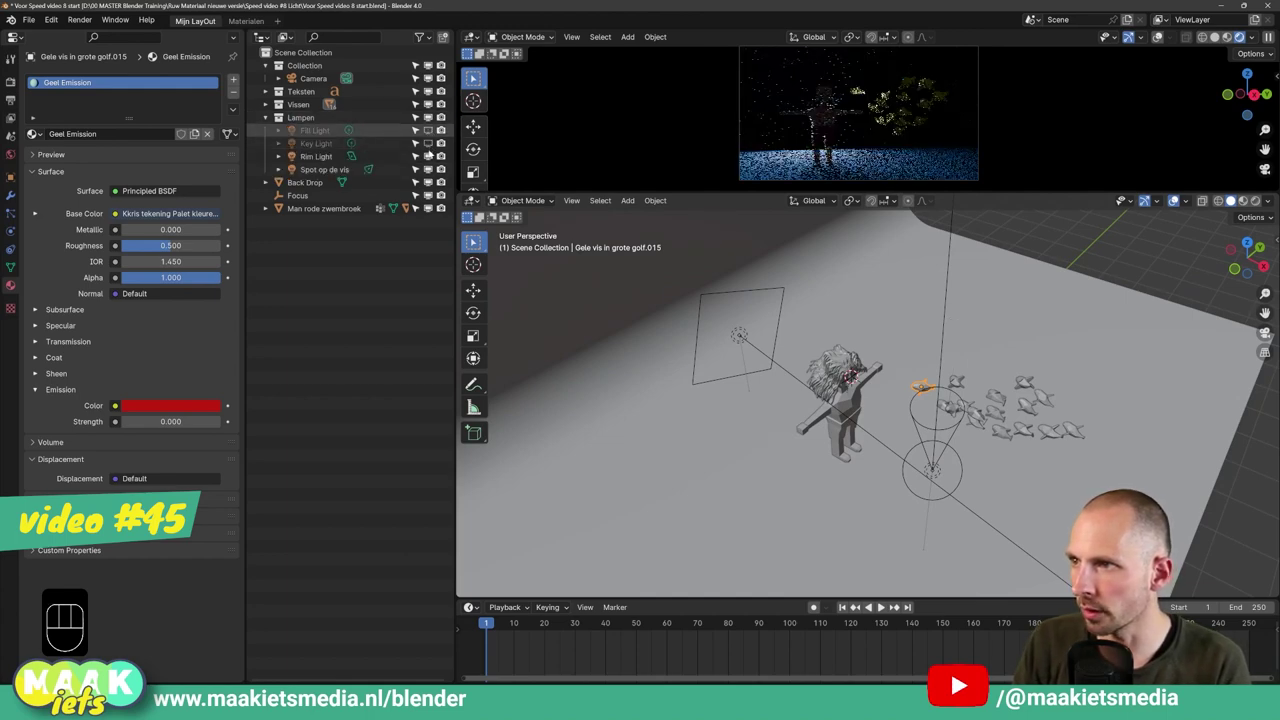
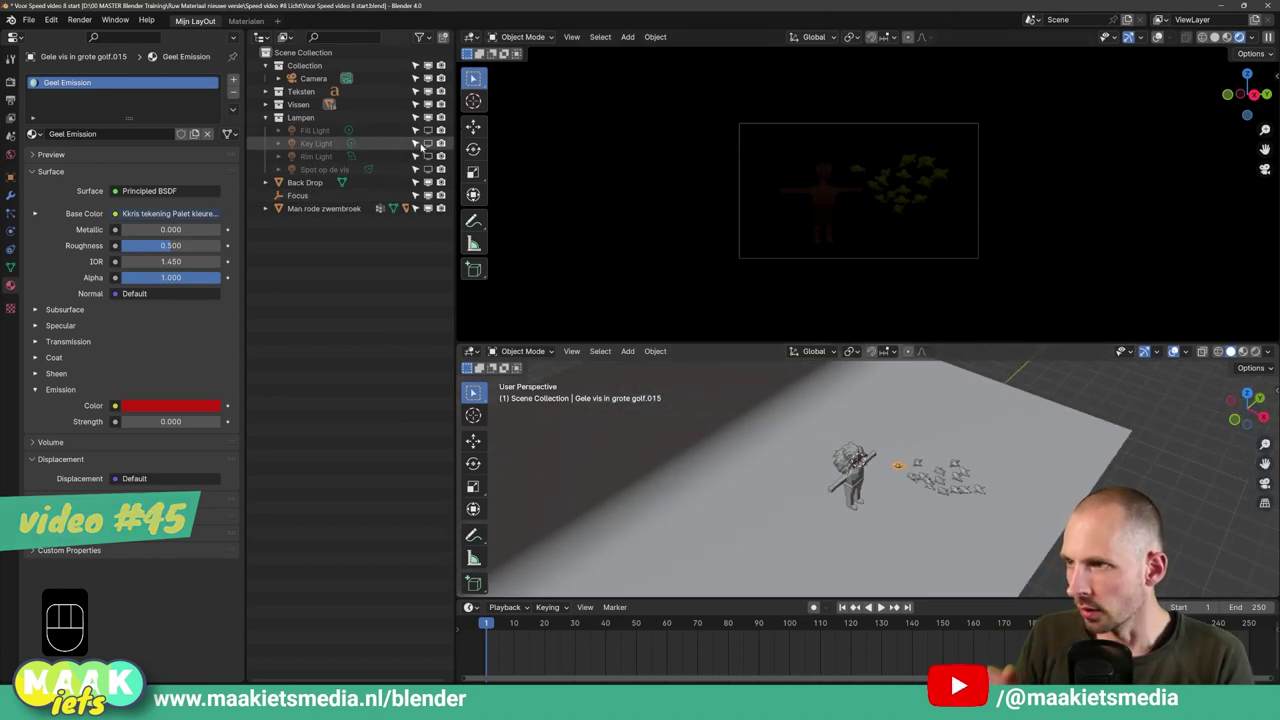
pyautogui.click(429, 148)
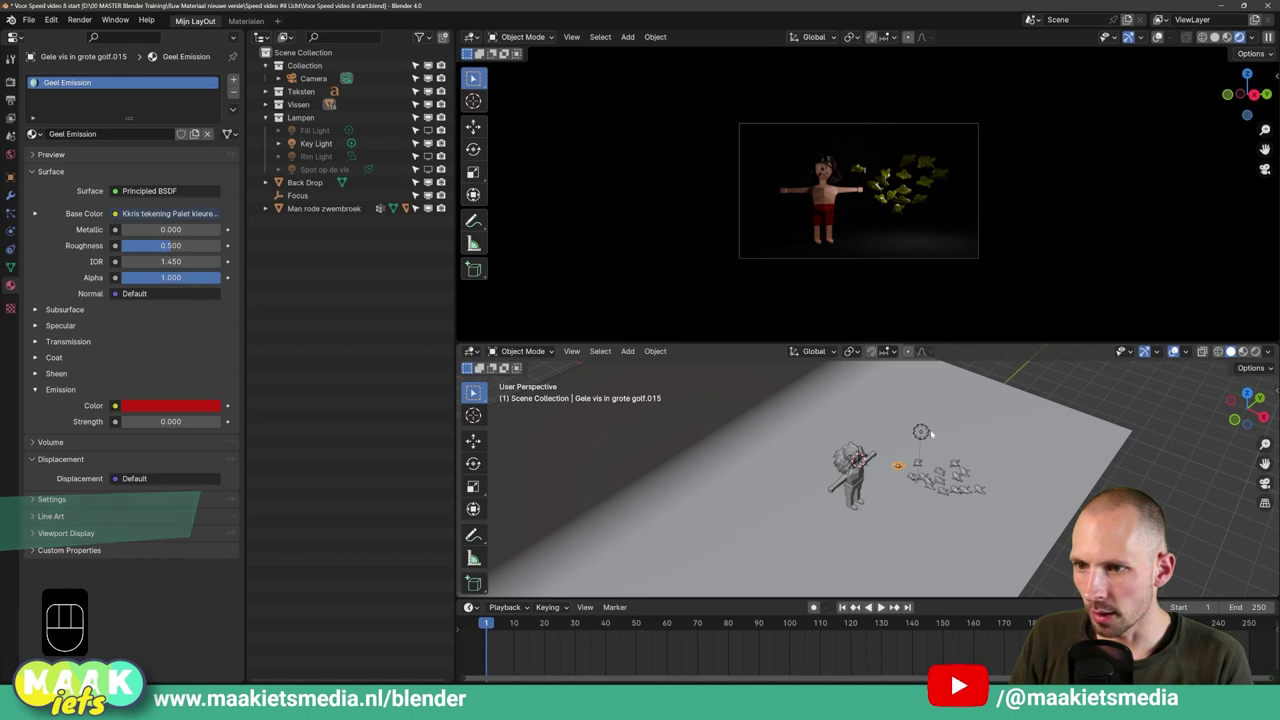
# Reposition the key light and raise its Power to 400 W
pyautogui.press('g')
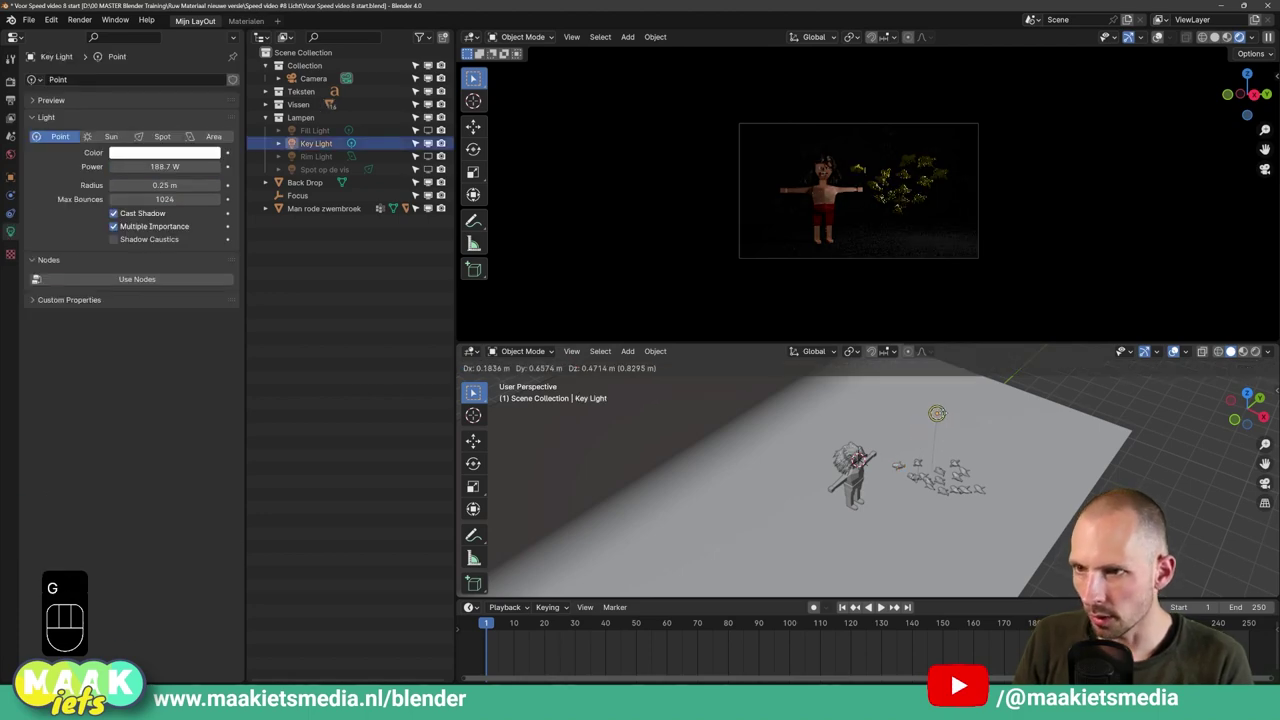
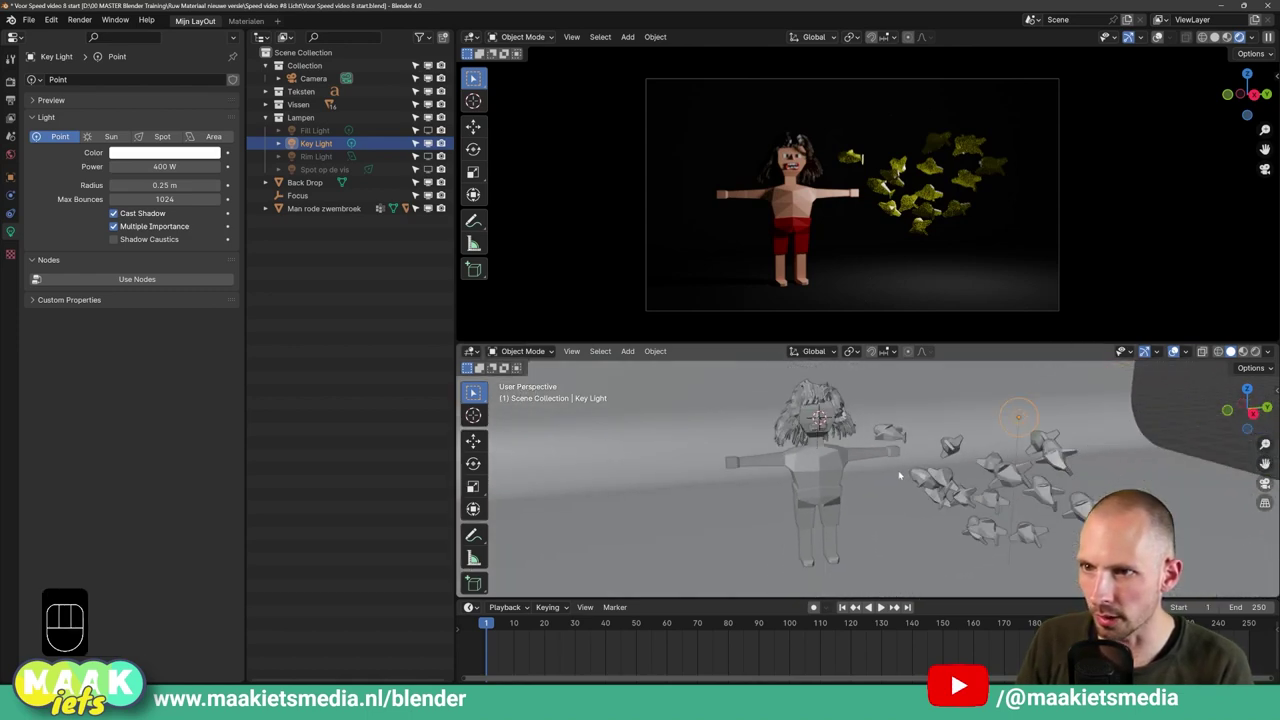
pyautogui.middleClick(908, 463)
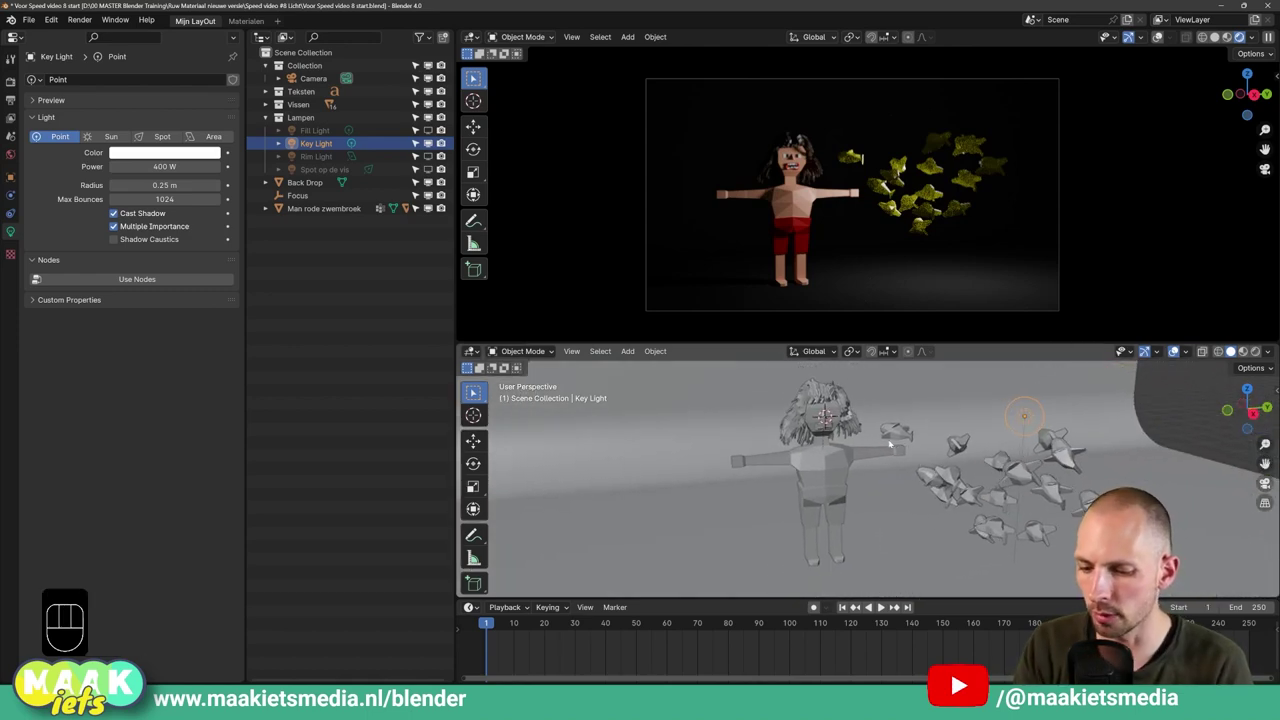
pyautogui.press('ctrl+shift+a')
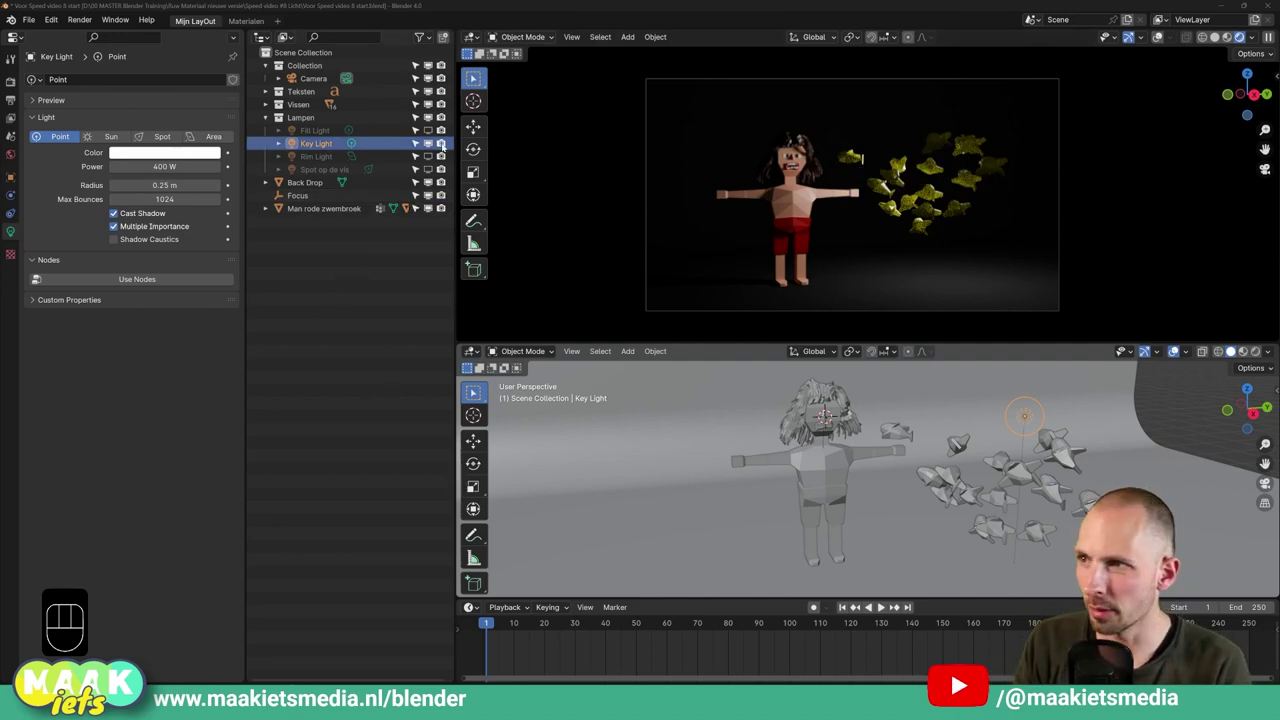
# Unhide the 50 W Fill Light and the Rim Light, then select the Back Drop
pyautogui.click(435, 133)
pyautogui.click(433, 129)
pyautogui.doubleClick(434, 133)
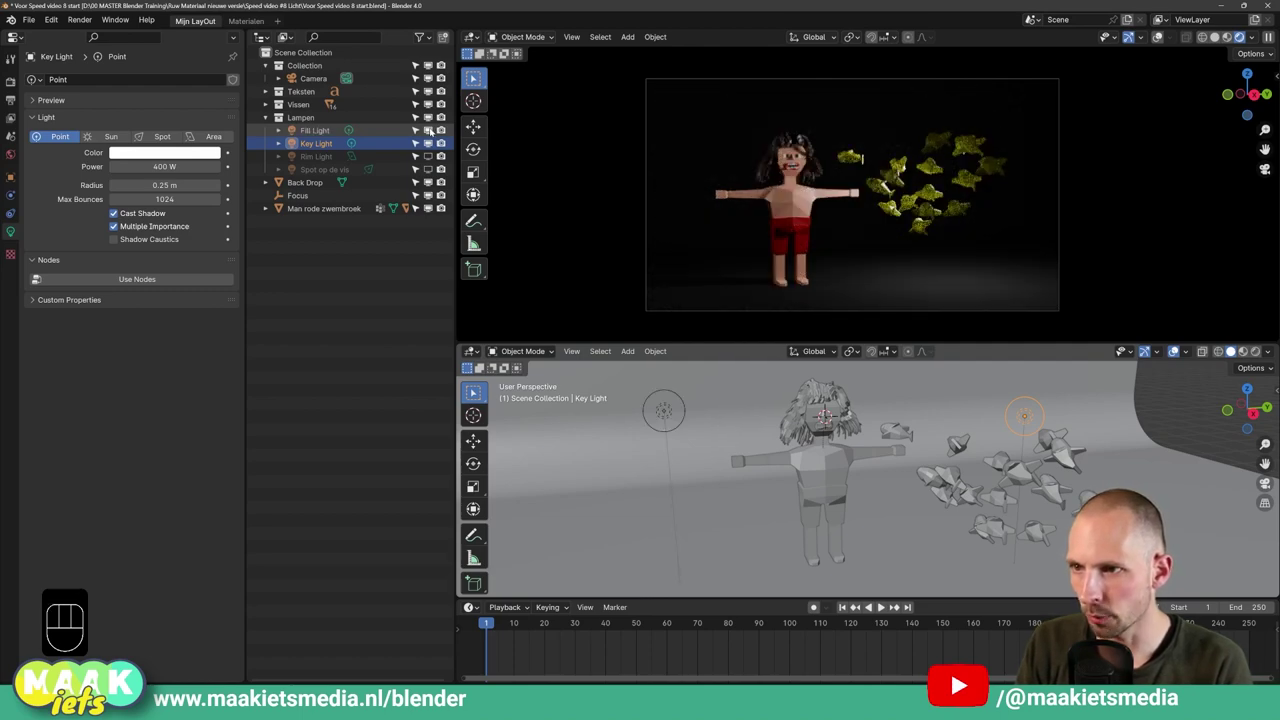
pyautogui.press('ctrl+shift+a')
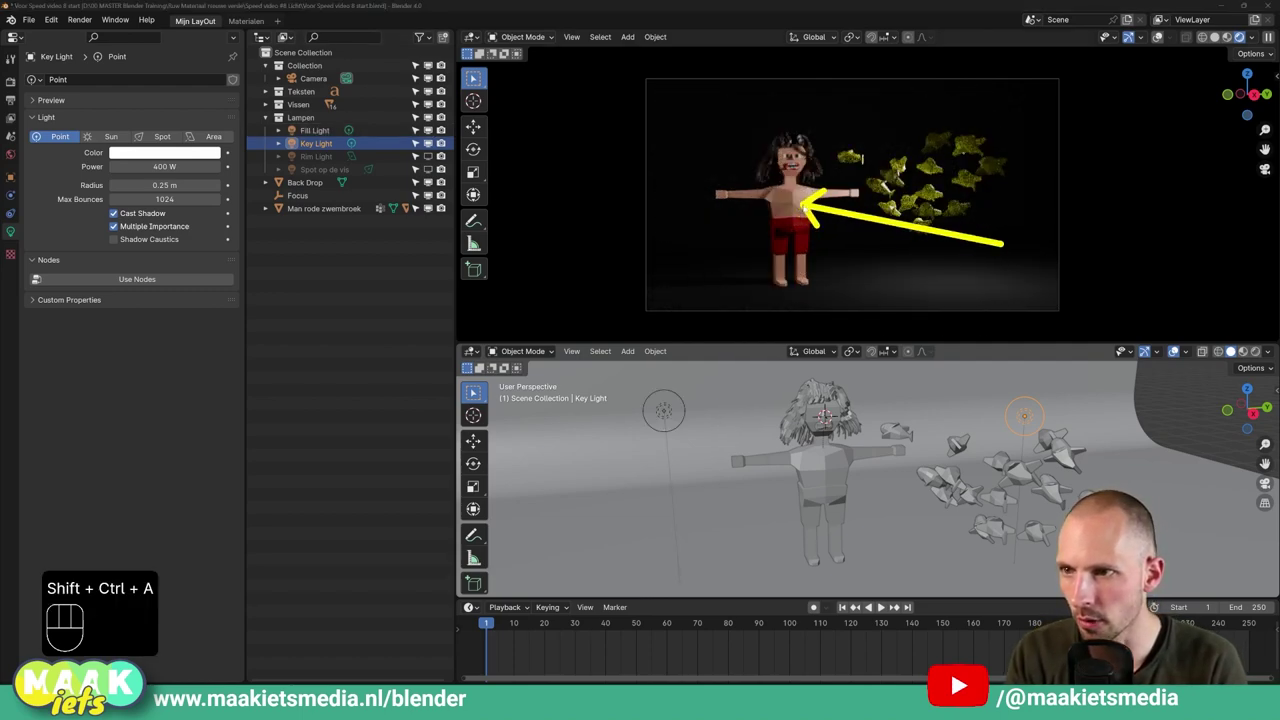
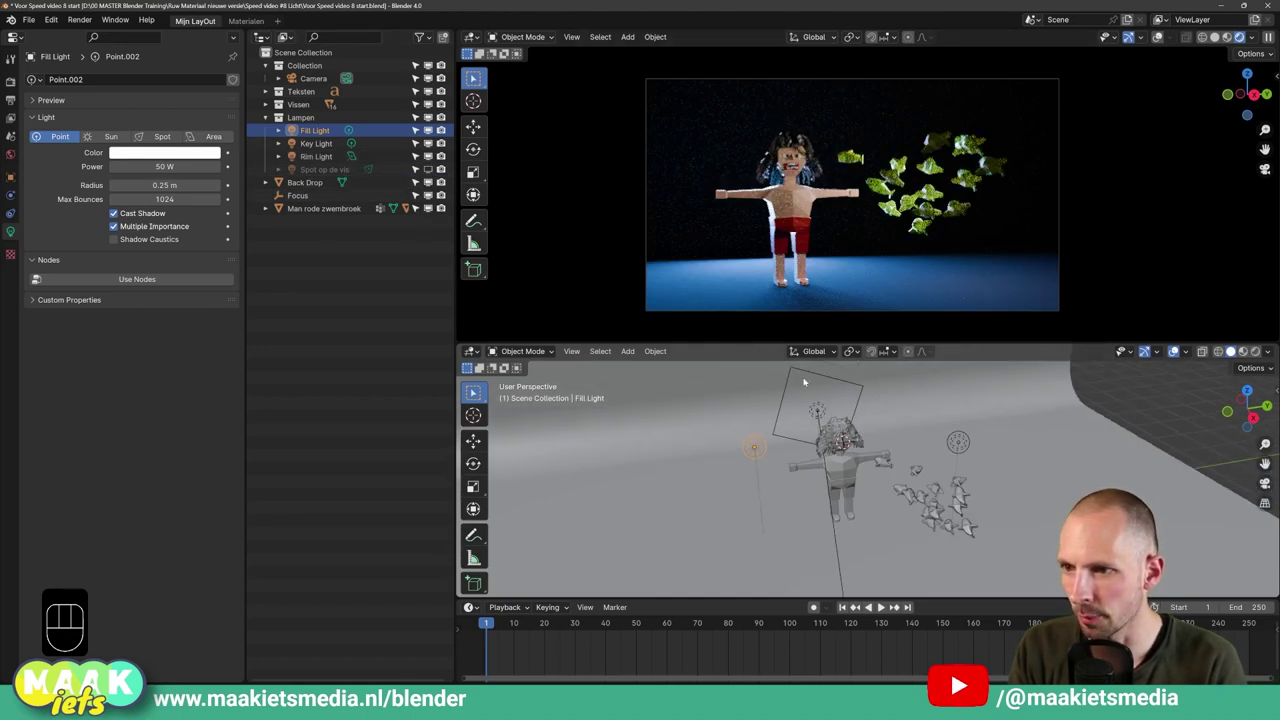
pyautogui.click(787, 389)
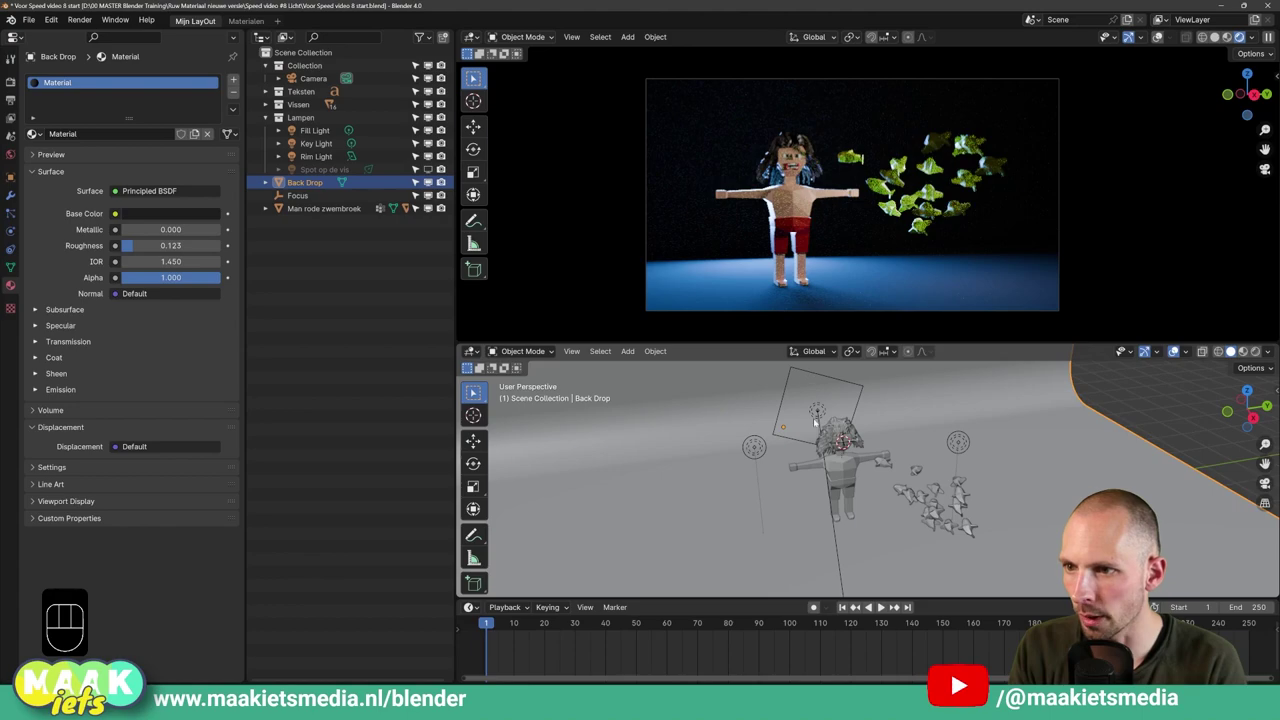
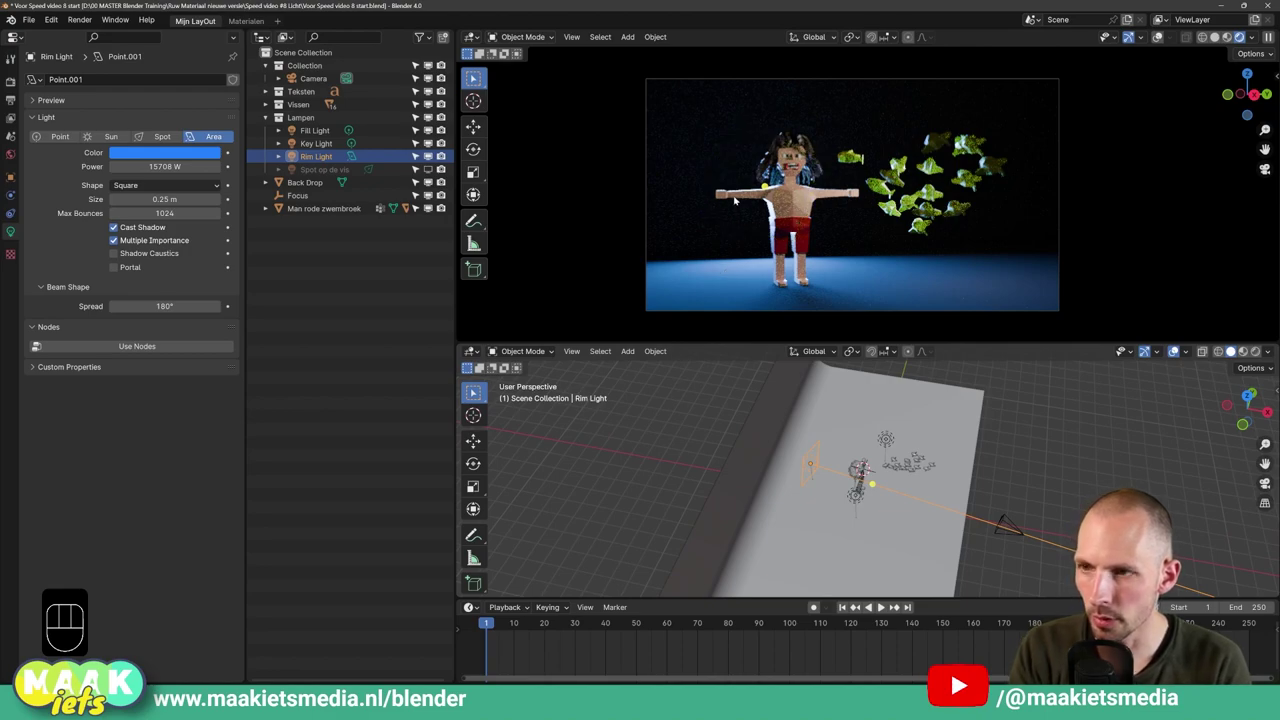
# Show the blue 15708 W rim area light and re-enable the Spot op de vis
pyautogui.press('ctrl+shift+a')
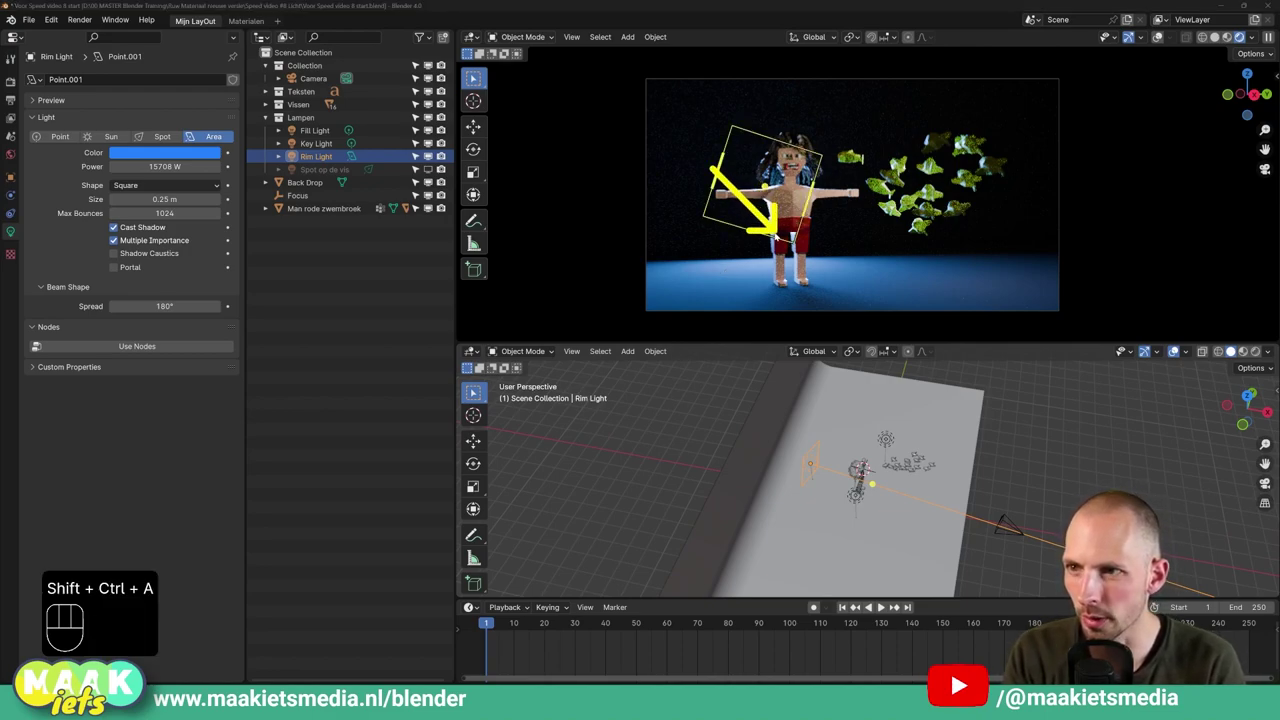
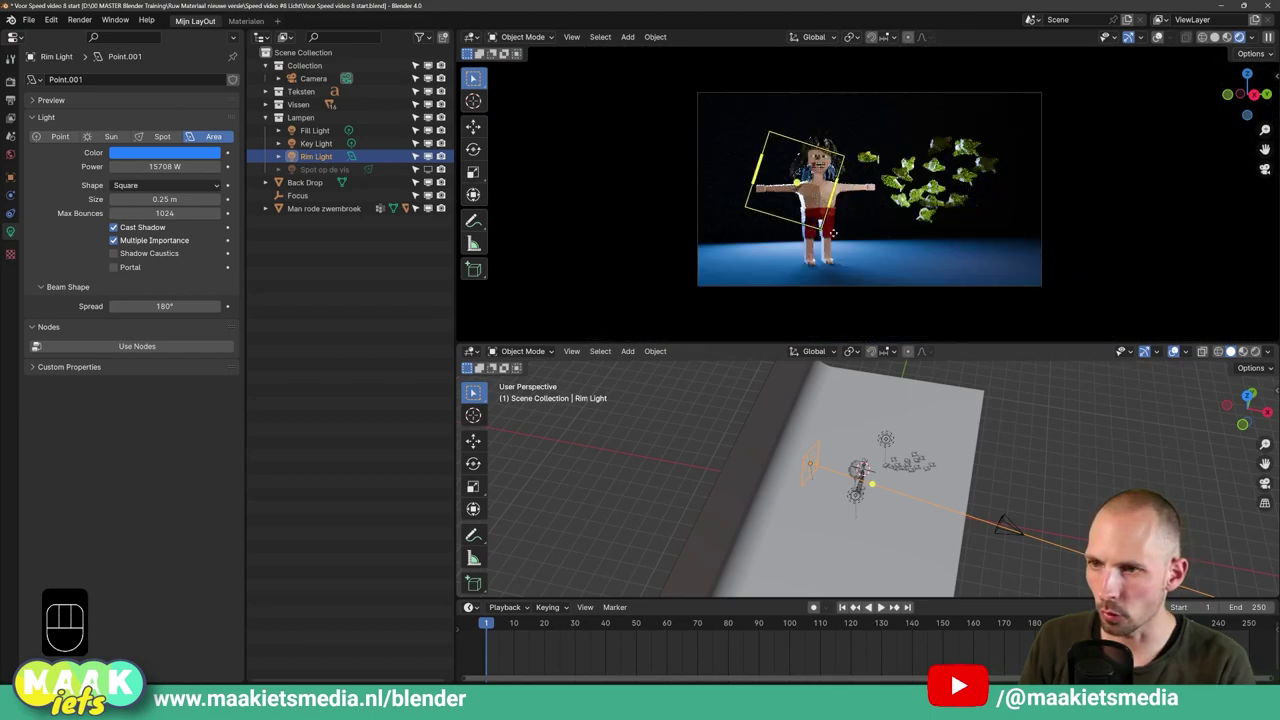
pyautogui.press('ctrl+shift+a')
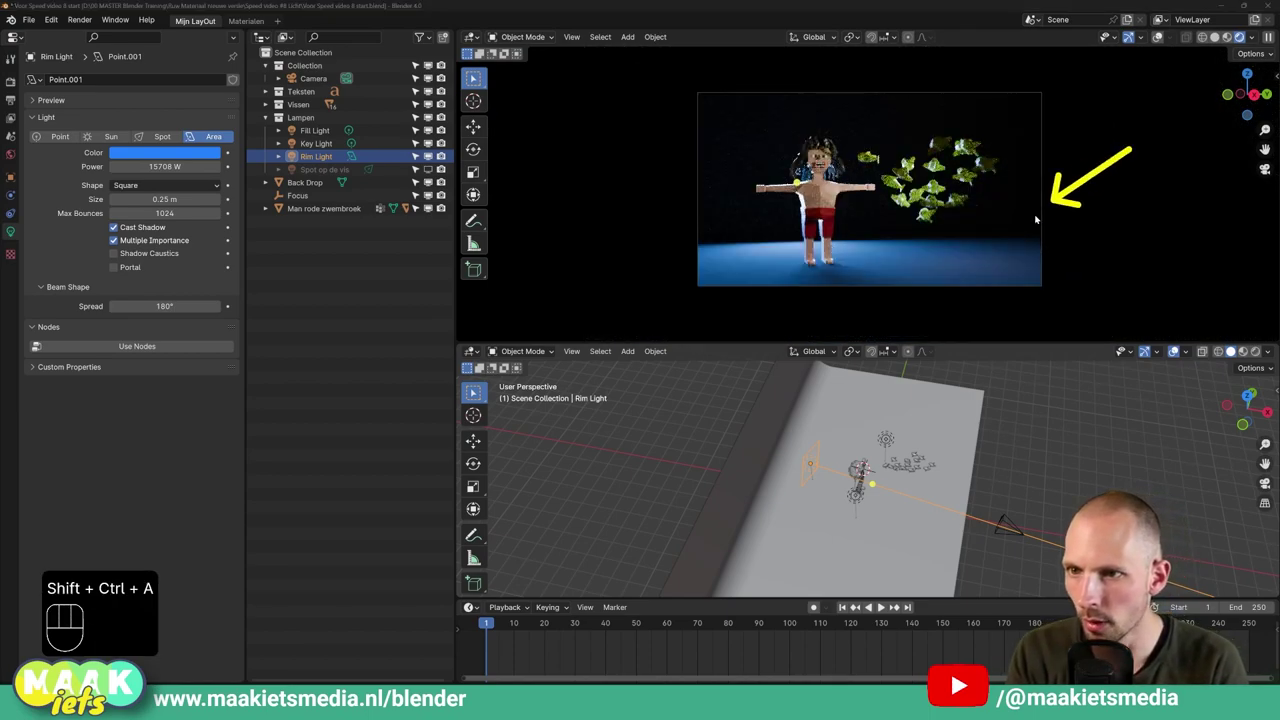
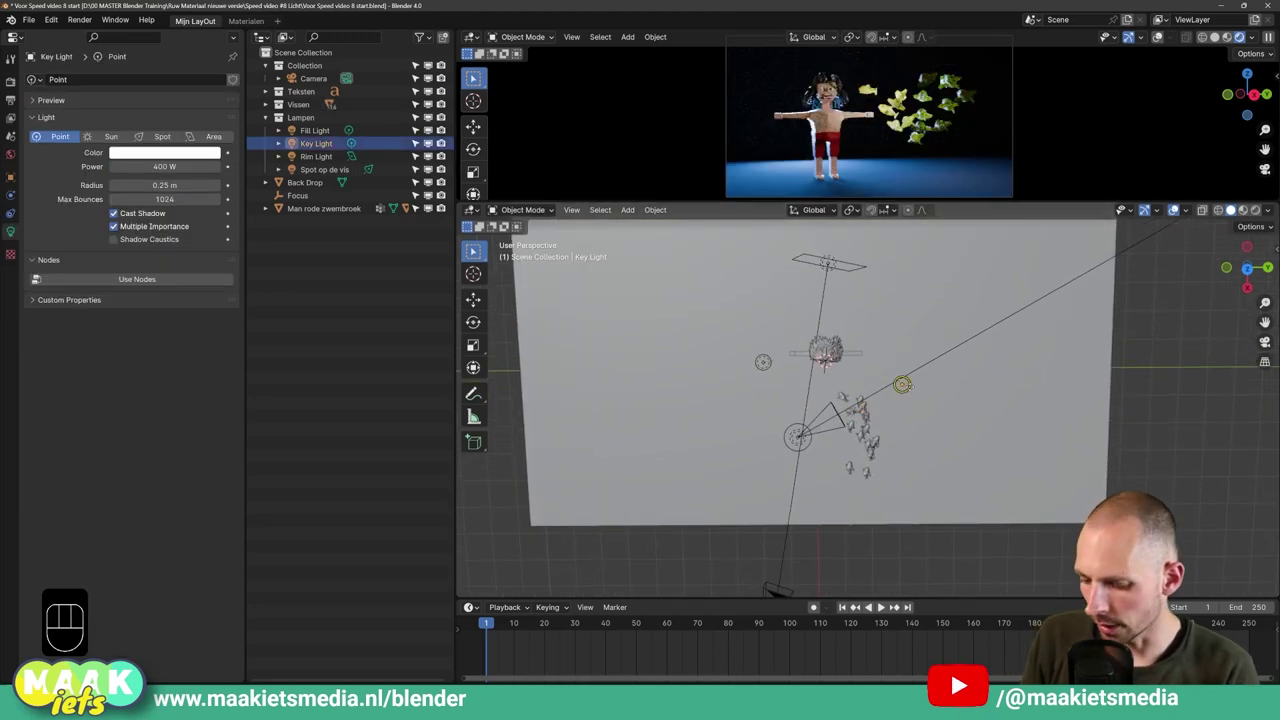
# Nudge the 400 W Key Light to a slightly new position above the boy and fish
pyautogui.press('g')
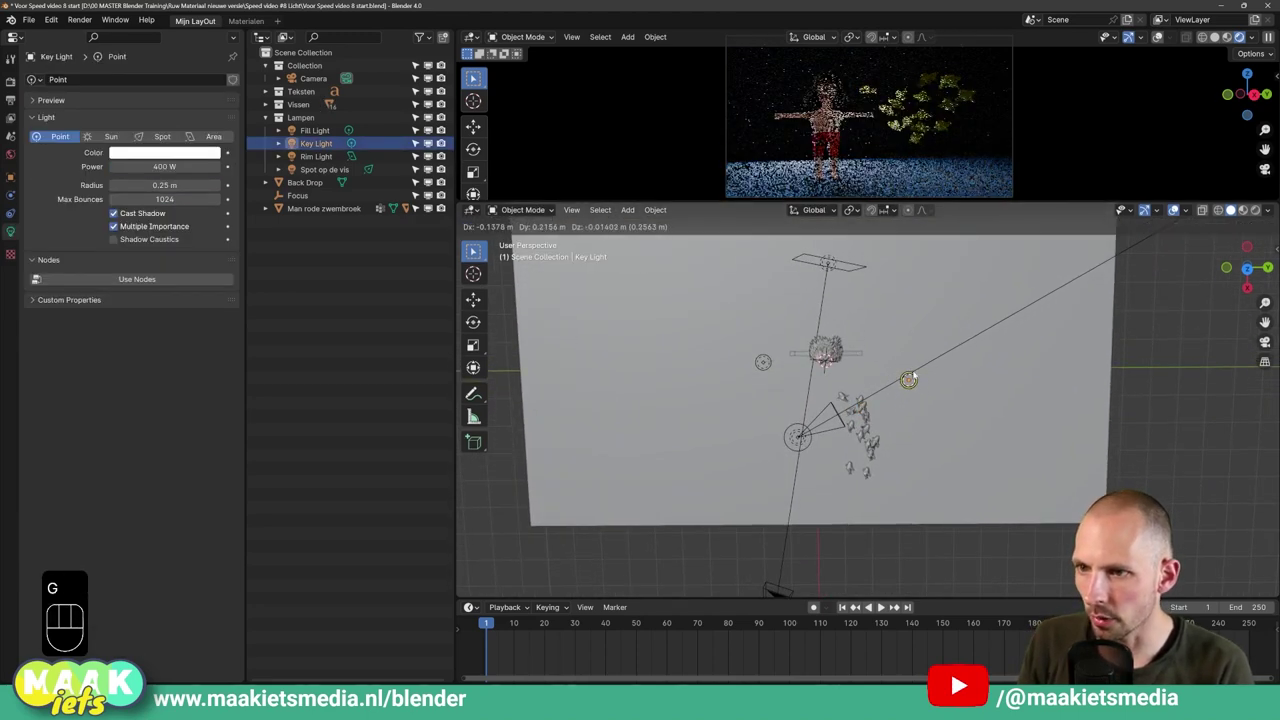